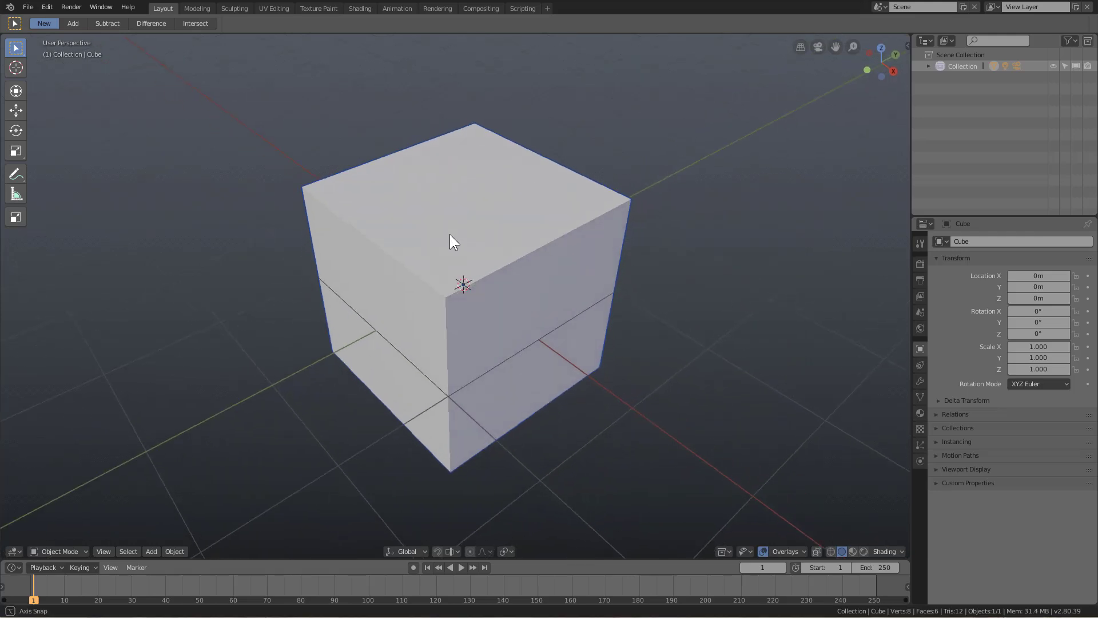
Enable Box Cutter from the sidebar and draw the first cutter box on the cube's top corner
key("n")
left_click(907, 122)
left_click_drag(523, 259, 765, 200)
left_click_drag(756, 199, 991, 291)
left_click(924, 416)
double_click(991, 291)
left_click(1044, 411)
left_click(1080, 292)
left_click_drag(1078, 295, 491, 302)
middle_click(479, 319)
Add bevels to the cut edges through the Q menu and make the first stepped slice down the side
key("q")
left_click(480, 289)
key("q")
left_click(518, 293)
left_click(513, 290)
key("alt+w")
left_click_drag(422, 335, 441, 386)
key("x")
key("alt+a")
left_click(538, 243)
Carve further stepped notches down the corner sides, leaving a raised inset panel on top
left_click_drag(459, 384, 465, 468)
key("x")
key("alt+a")
left_click(477, 343)
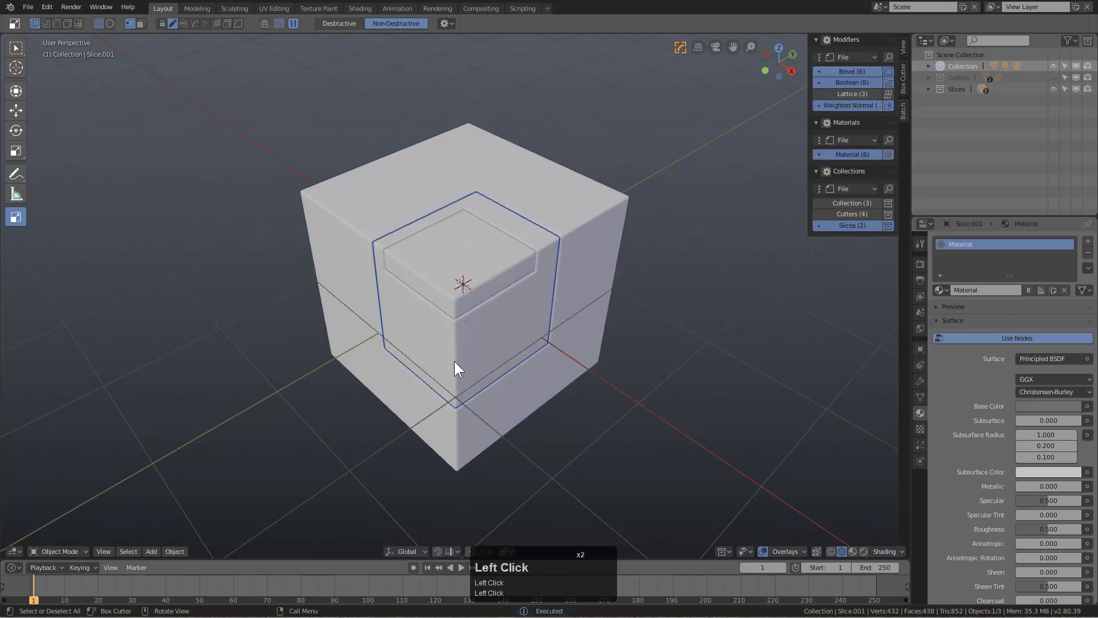
left_click_drag(436, 405, 372, 327)
key("alt+a")
left_click(531, 313)
left_click_drag(552, 259, 479, 240)
key("alt+a")
middle_click(484, 259)
left_click(542, 207)
middle_click(526, 243)
scroll("up", 3)
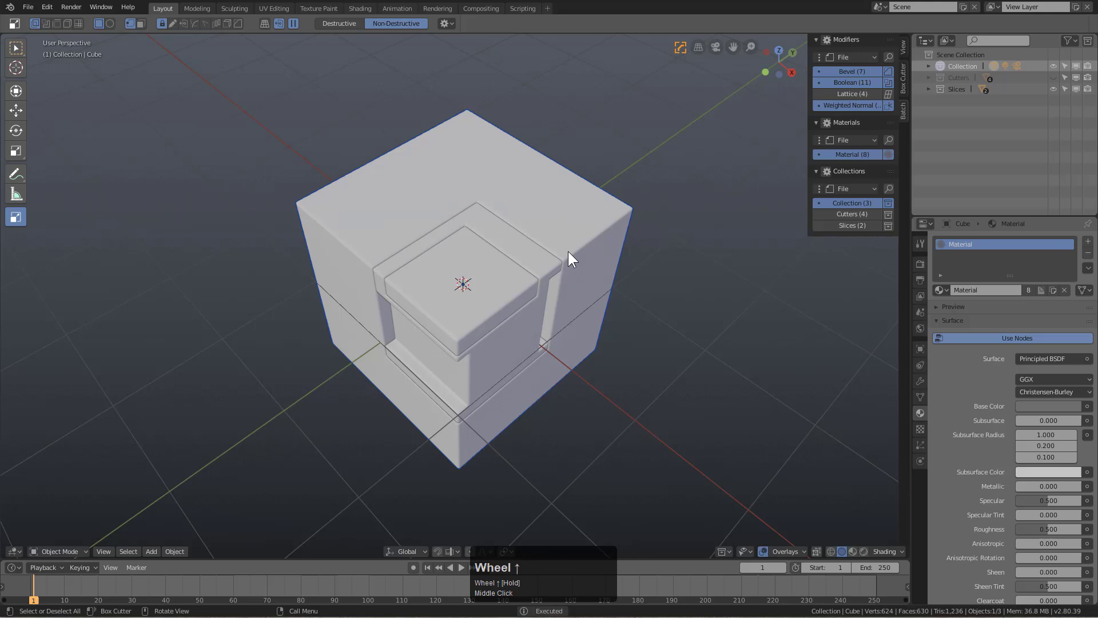
Try marking modifier groups in the Batch Operations list while deselecting the viewport objects
left_click_drag(559, 259, 550, 194)
left_click(857, 87)
key("alt+a")
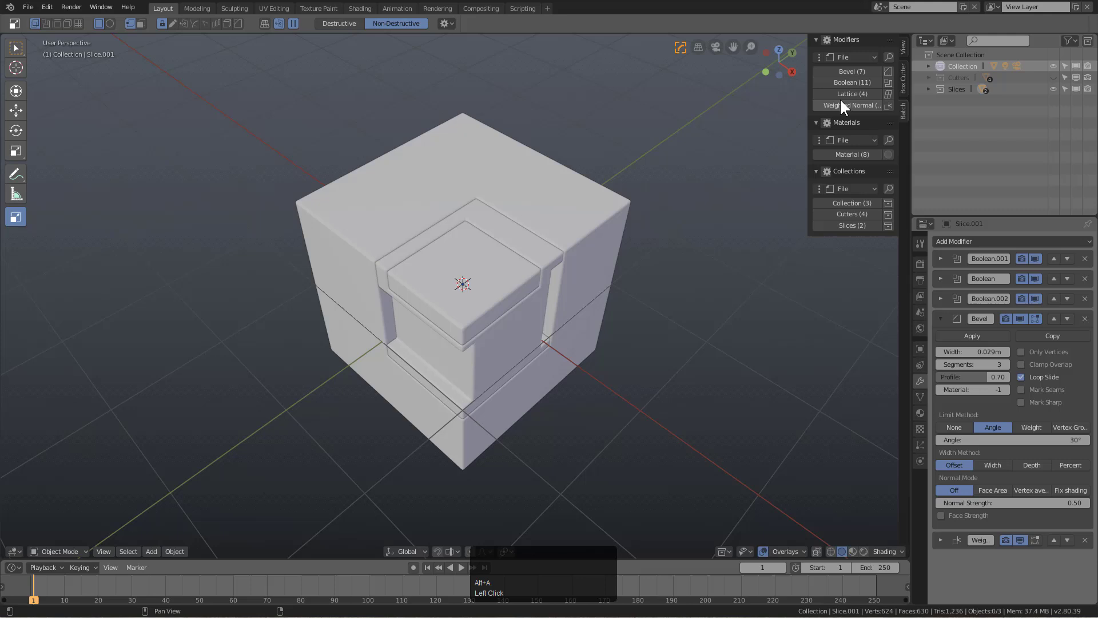
left_click(860, 82)
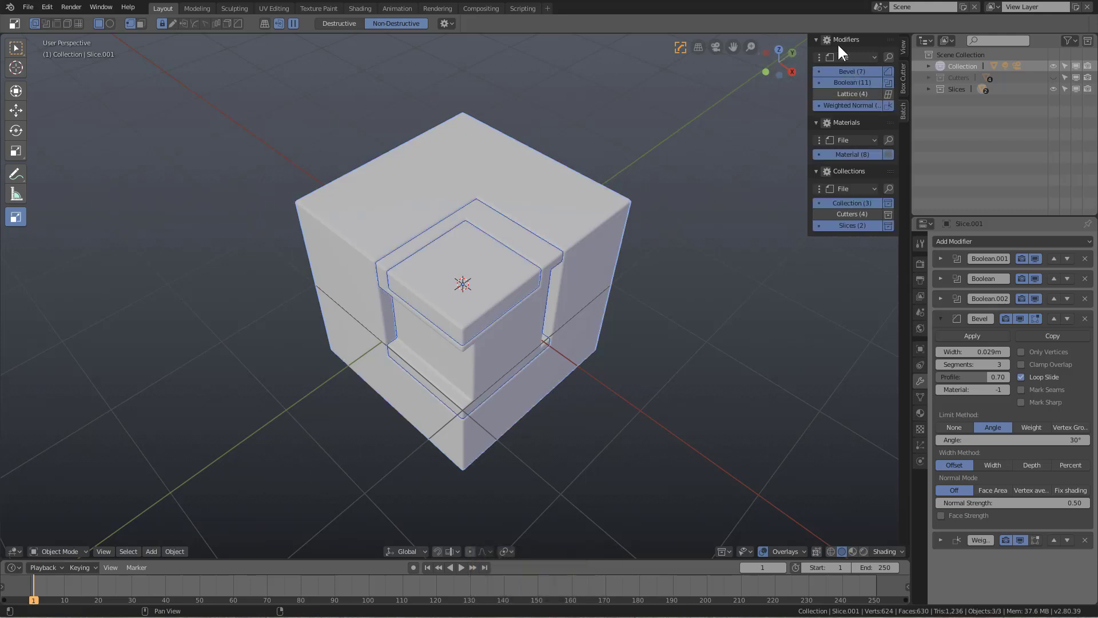
Change the Batch panel's Sync selection option and deselect all objects
left_click(832, 44)
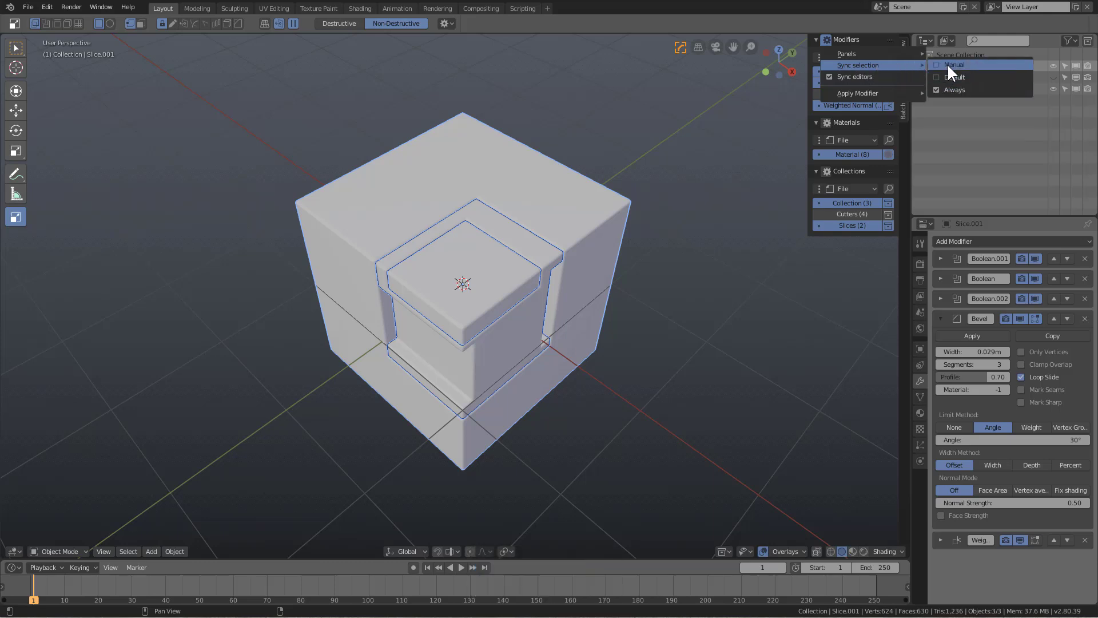
left_click(952, 74)
left_click(624, 100)
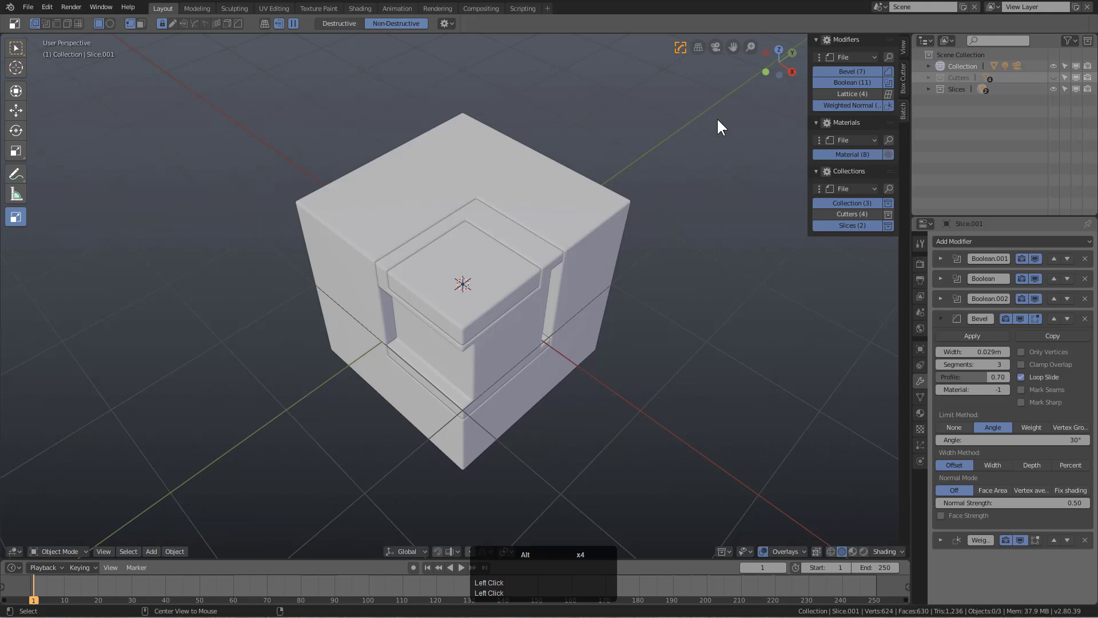
key("alt+a")
Mark only the Boolean (11) group, leaving Bevel, Lattice and Weighted Normal unmarked
left_click(839, 85)
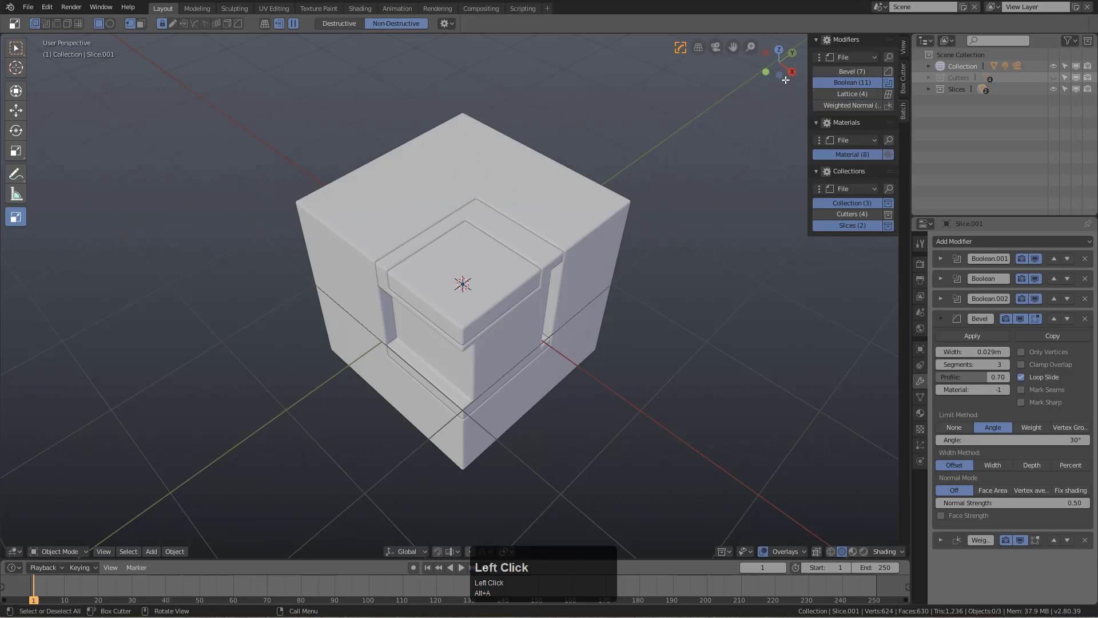
left_click(843, 95)
double_click(849, 81)
left_click(863, 105)
left_click(860, 83)
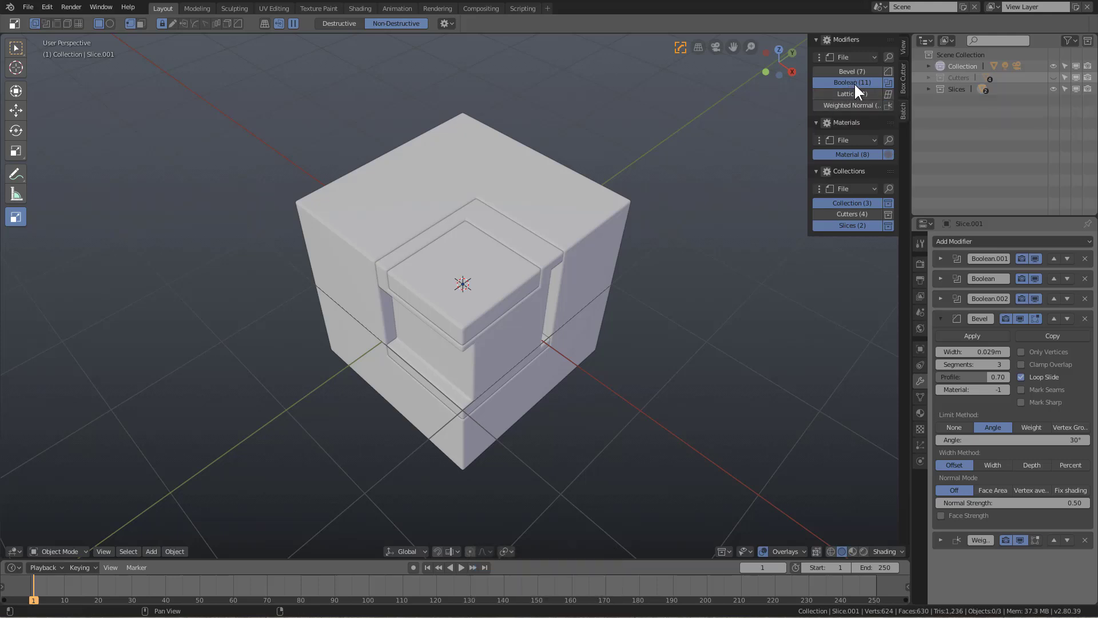
Select the objects carrying the Boolean modifiers via the Batch panel's Select > Modifiers → Objects
right_click(858, 87)
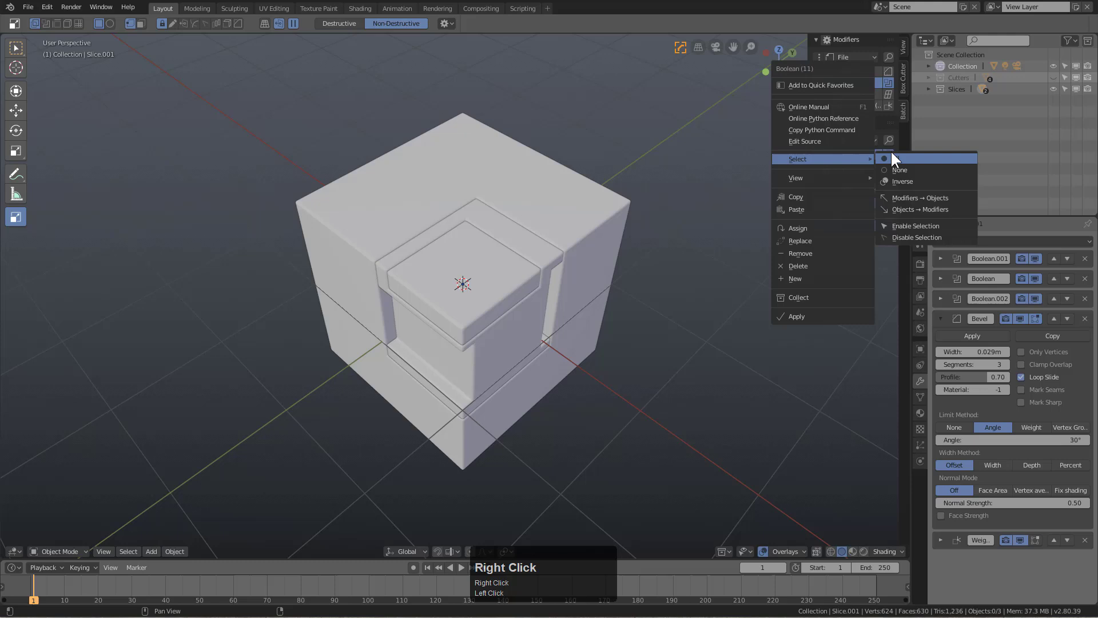
left_click(901, 162)
left_click(855, 87)
right_click(859, 84)
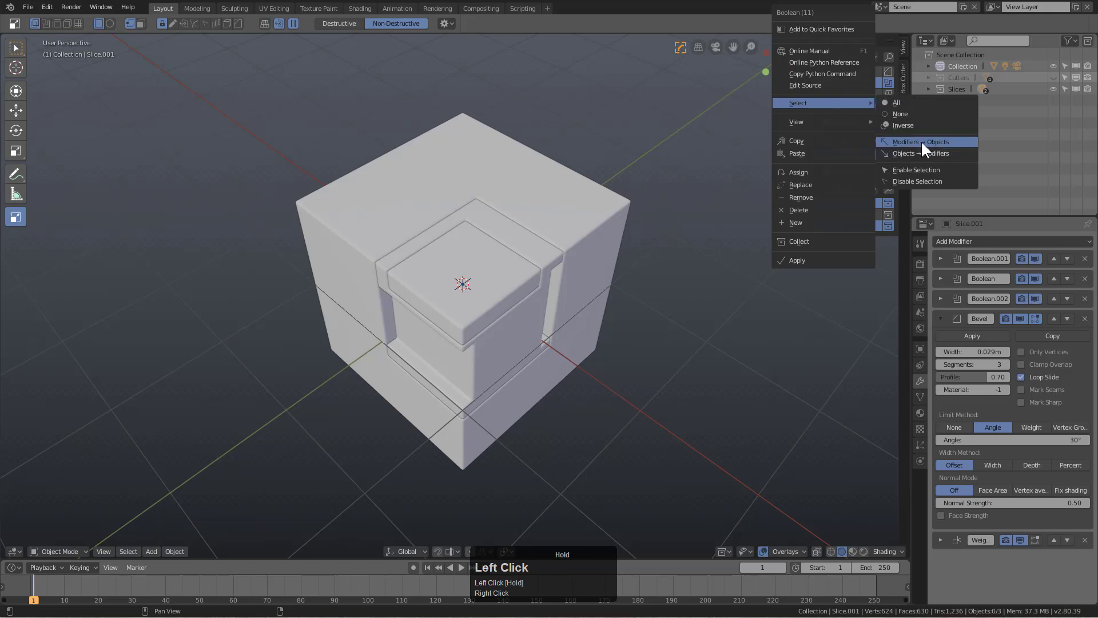
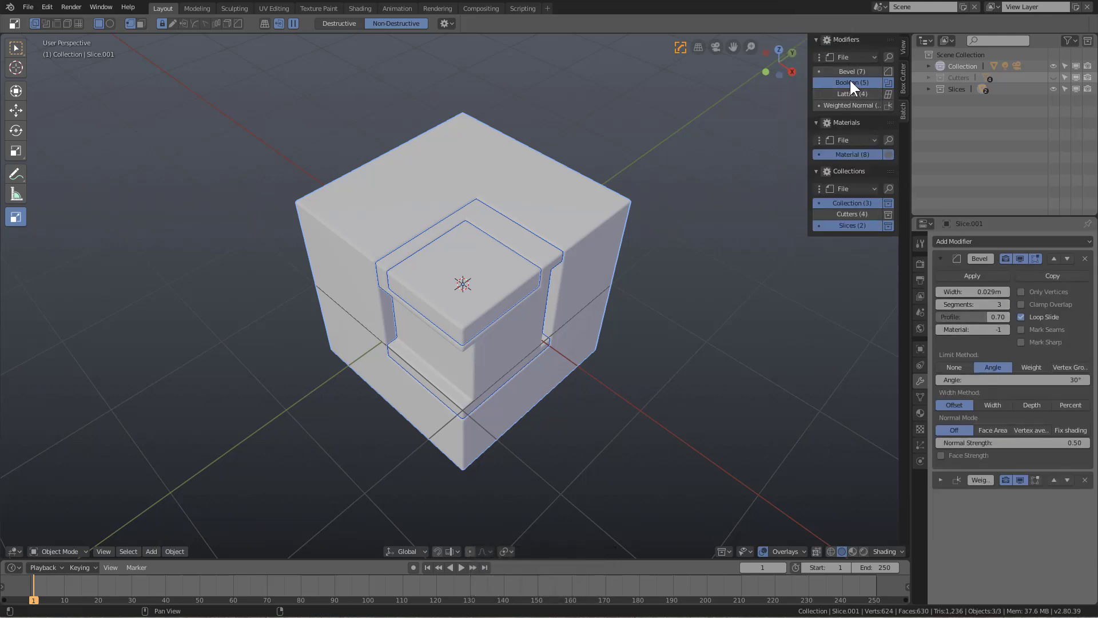
Apply the Boolean modifiers on the slice pieces so only five Booleans remain
right_click(857, 85)
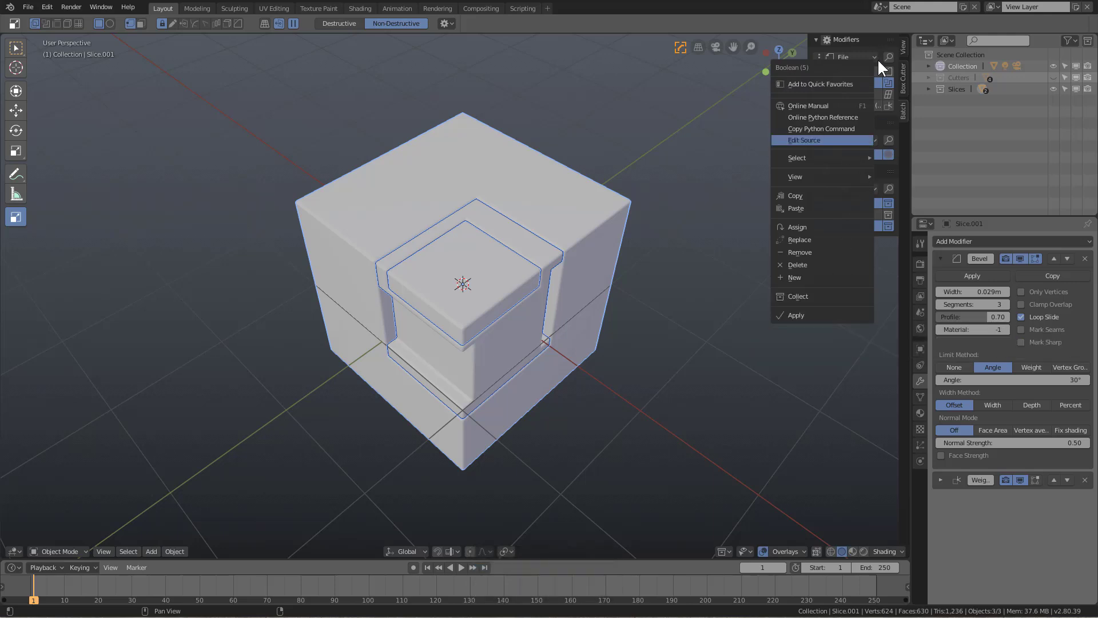
right_click(805, 318)
left_click(791, 315)
Check the result in the viewport and show the batch Apply command in Hard Ops Quick Favorites
double_click(570, 145)
middle_click(500, 241)
left_click(398, 220)
key("q")
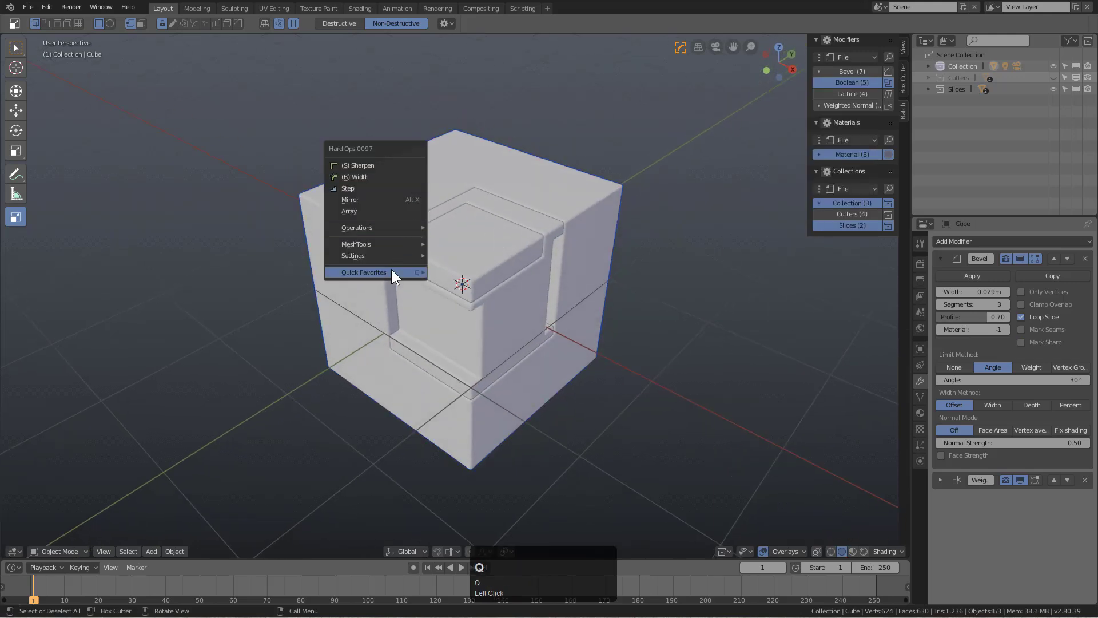
left_click(468, 321)
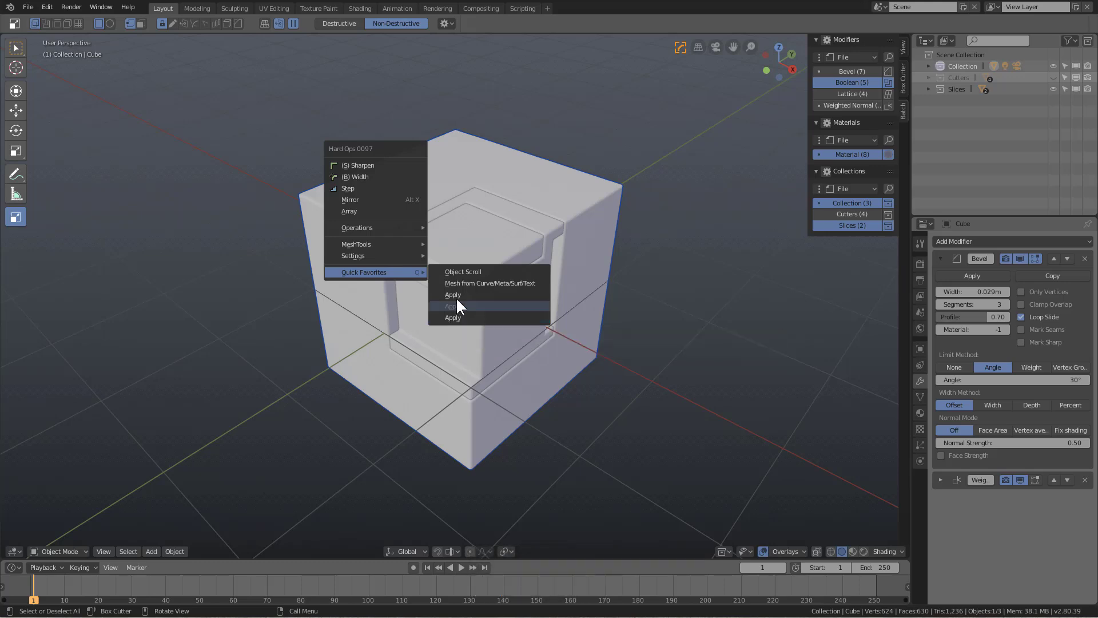
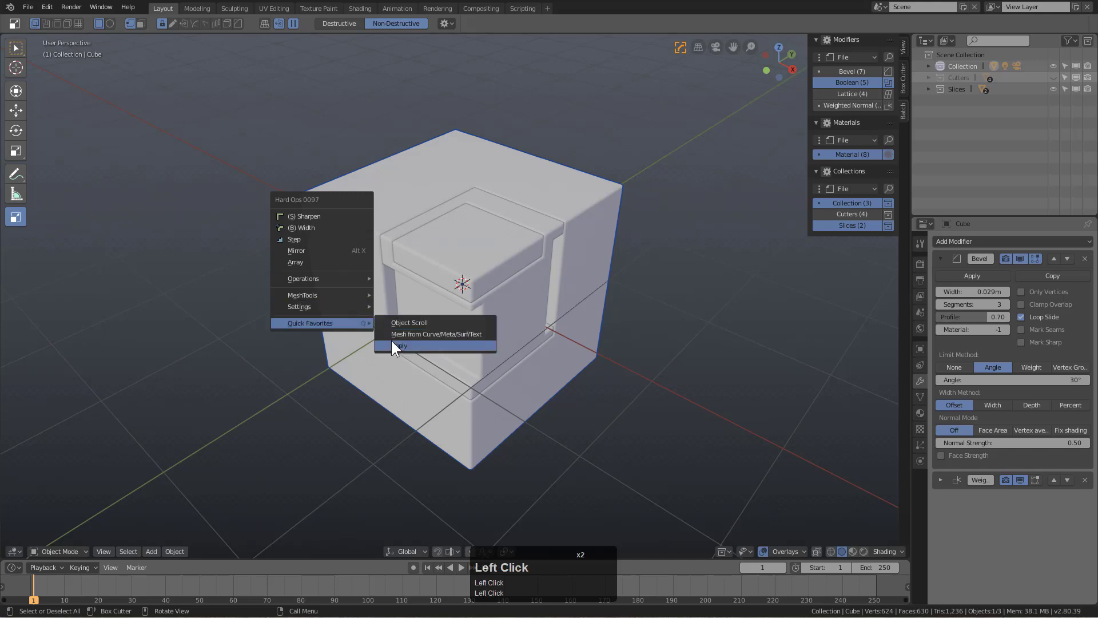
Draw cutter boxes across the cube's top and side to carve grooves into it
middle_click(607, 167)
scroll("up", 3)
left_click(432, 205)
middle_click(436, 210)
left_click_drag(423, 241, 580, 179)
left_click(580, 179)
left_click_drag(635, 194, 407, 271)
middle_click(414, 279)
scroll("down", 3)
left_click(299, 171)
left_click_drag(300, 172, 467, 331)
key("alt+a")
Orbit around the block to inspect the grooves and reselect it
middle_click(446, 259)
scroll("up", 3)
left_click(337, 168)
scroll("down", 3)
left_click_drag(618, 164, 593, 166)
scroll("down", 3)
middle_click(592, 165)
scroll("up", 3)
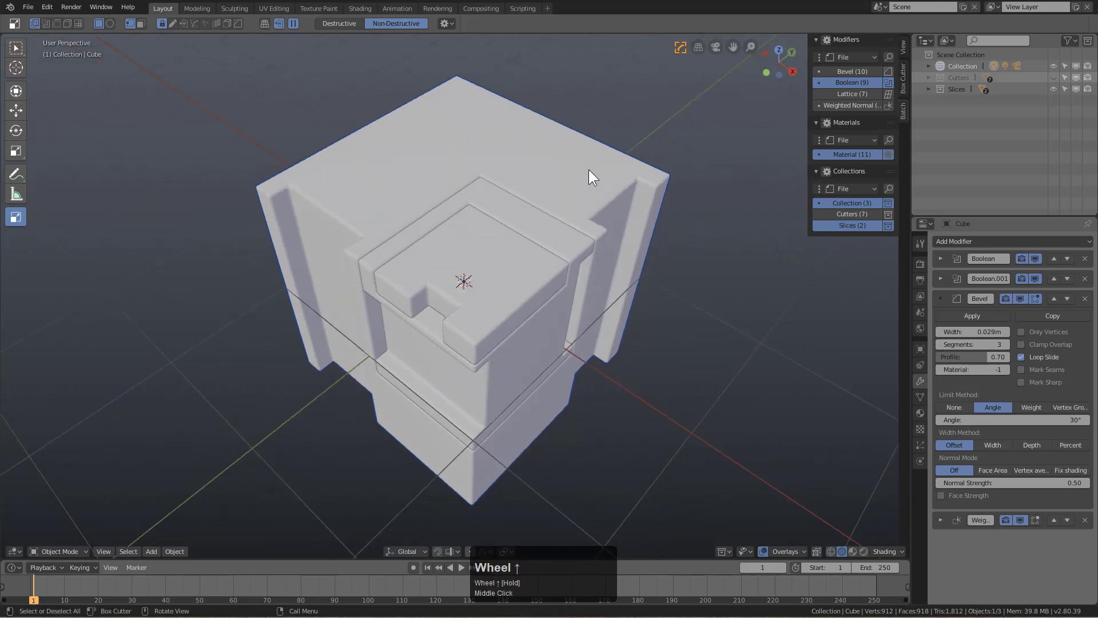
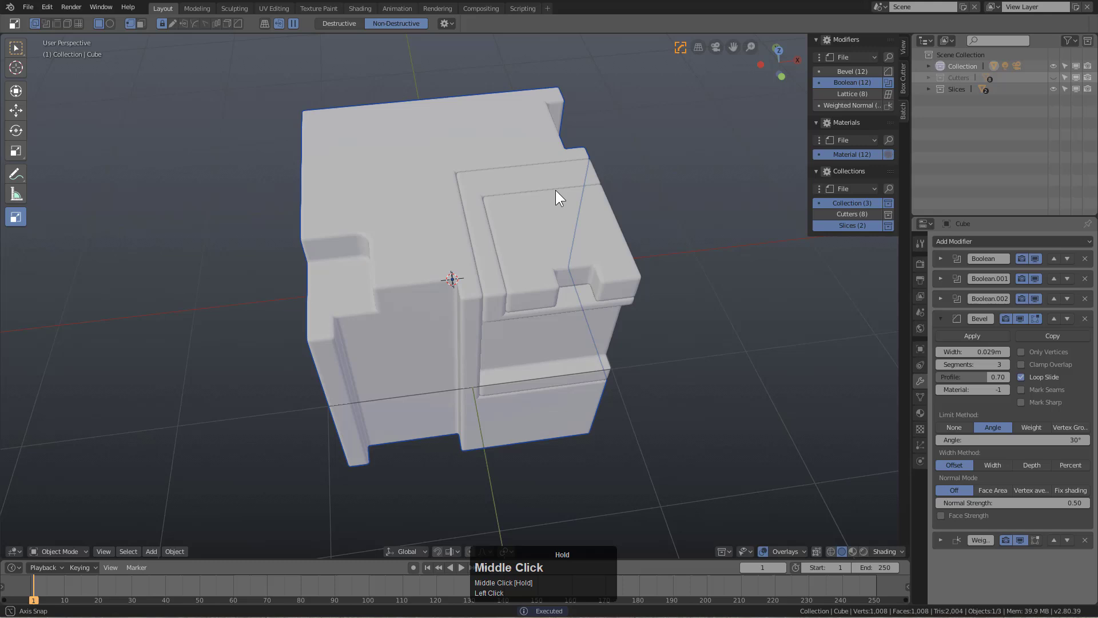
key("alt+a")
middle_click(498, 191)
left_click(445, 144)
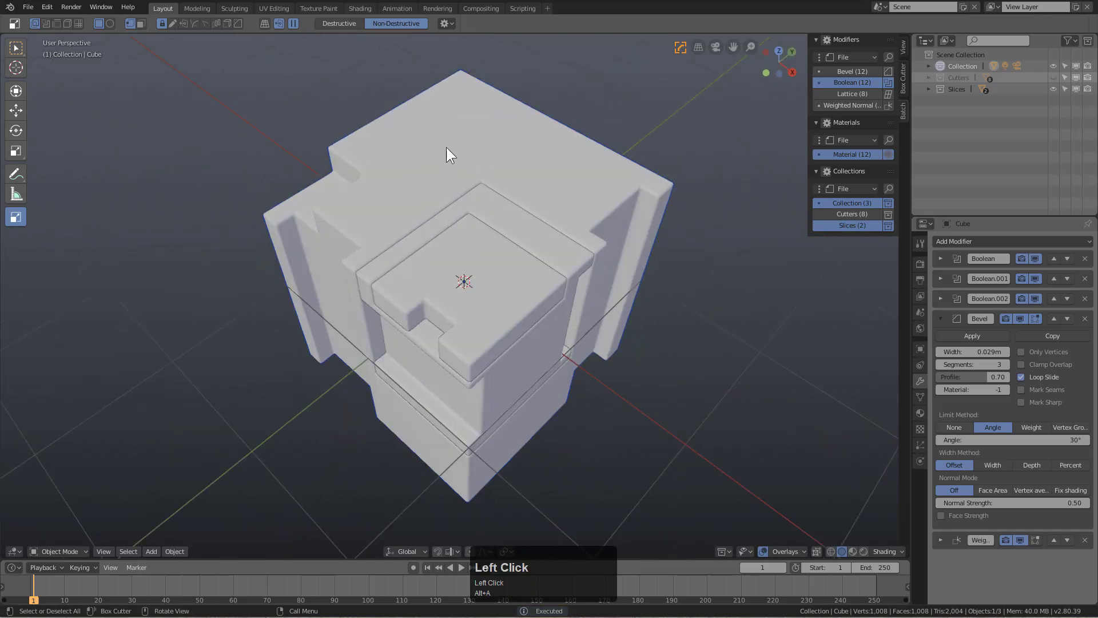
Cut a series of notches along the block's edges with more cutter boxes
key("q")
left_click(474, 255)
left_click_drag(317, 245, 486, 178)
left_click(485, 178)
left_click_drag(486, 179, 532, 218)
scroll("up", 3)
left_click_drag(566, 172, 381, 144)
left_click(338, 200)
left_click_drag(391, 168, 451, 219)
left_click_drag(450, 219, 538, 558)
left_click_drag(480, 179, 574, 328)
Narrow the bevel width via the Q menu and cut a stepped inset into the top
middle_click(574, 328)
scroll("up", 3)
key("q")
left_click(515, 189)
double_click(584, 179)
scroll("down", 3)
key("alt+a")
middle_click(623, 206)
left_click(635, 236)
left_click_drag(661, 231, 593, 265)
middle_click(593, 265)
key("q")
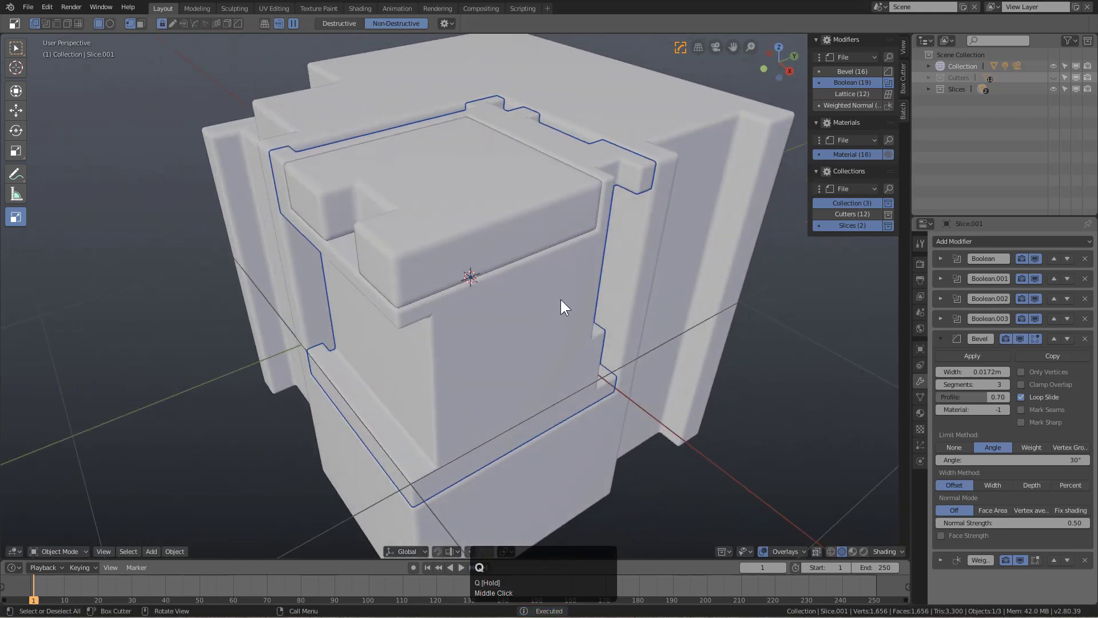
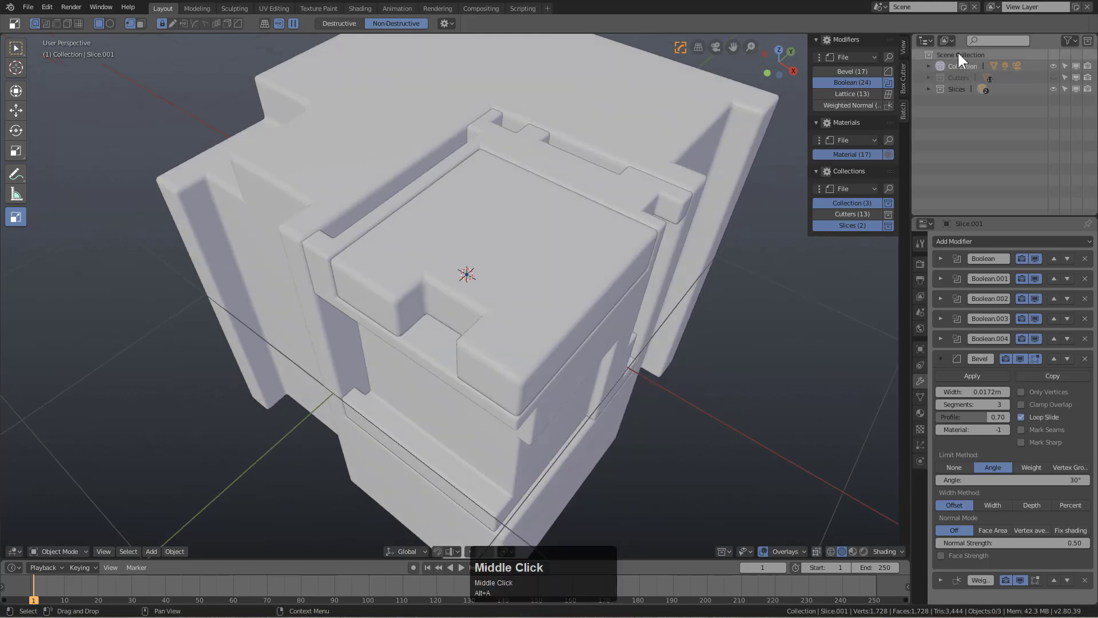
Select the top slice and draw a Box Cutter inset cut across it
scroll("down", 3)
left_click(572, 295)
key("q")
left_click(572, 295)
left_click(628, 282)
left_click_drag(468, 211, 516, 464)
key("b")
Cut notches into the recessed panel with further small cutters around it
scroll("up", 3)
left_click(506, 457)
left_click(500, 390)
left_click_drag(507, 351, 517, 292)
scroll("up", 3)
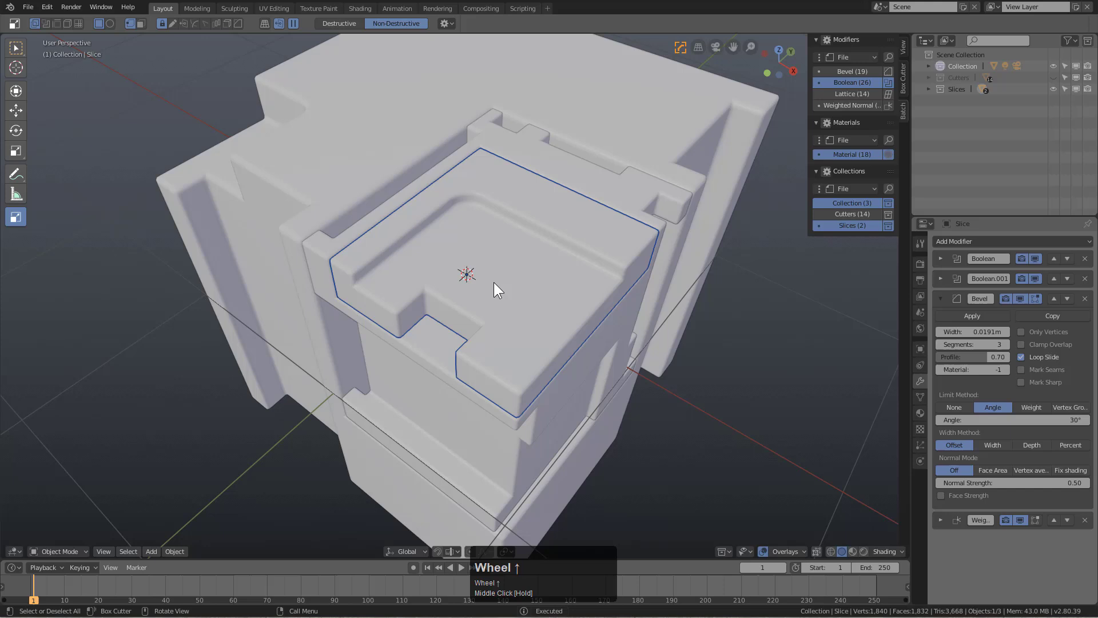
scroll("down", 3)
left_click_drag(526, 315, 500, 333)
left_click_drag(501, 333, 501, 343)
Select the slice piece and enter Edit Mode, revealing its plain eight-vertex box mesh
middle_click(501, 343)
scroll("up", 3)
key("alt+a")
left_click(592, 211)
key("Tab")
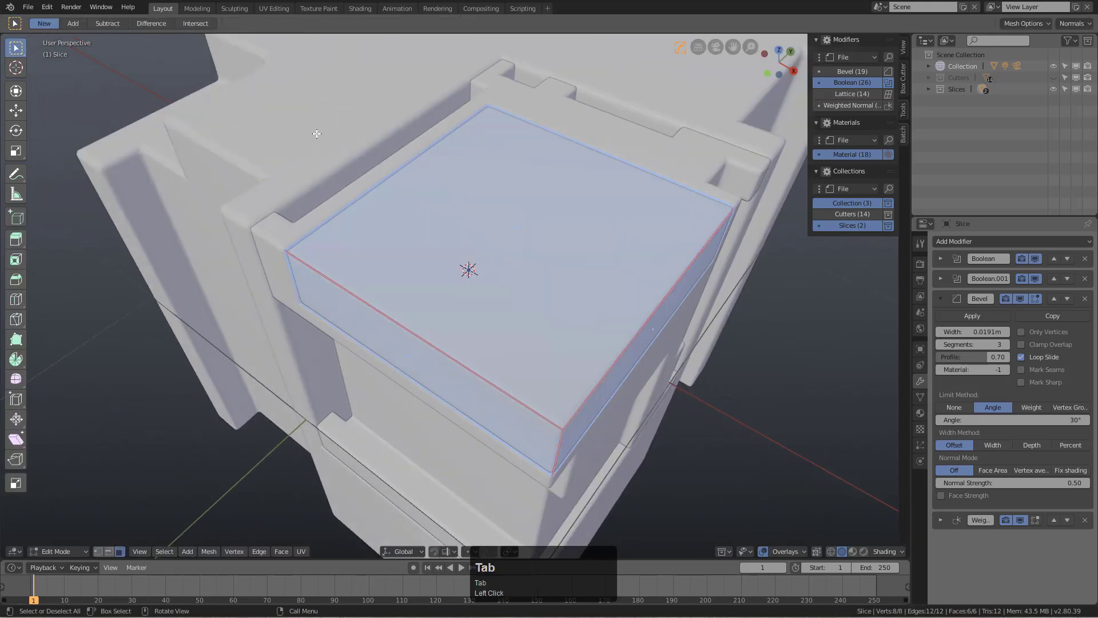
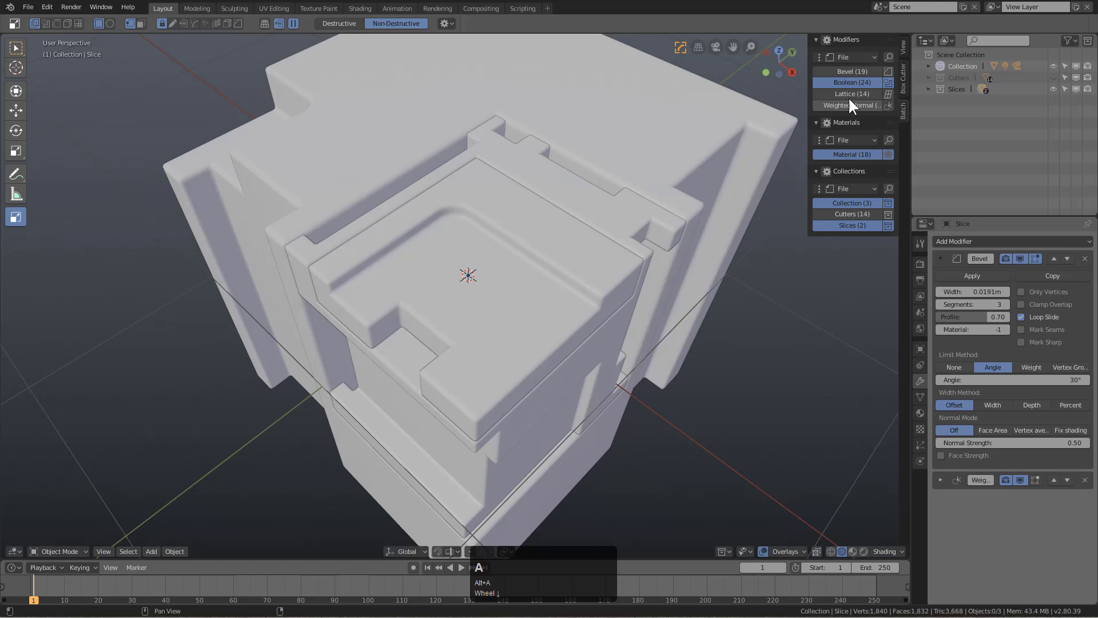
Open the sci-fi corridor .blend file from the file browser
left_click_drag(324, 378, 702, 230)
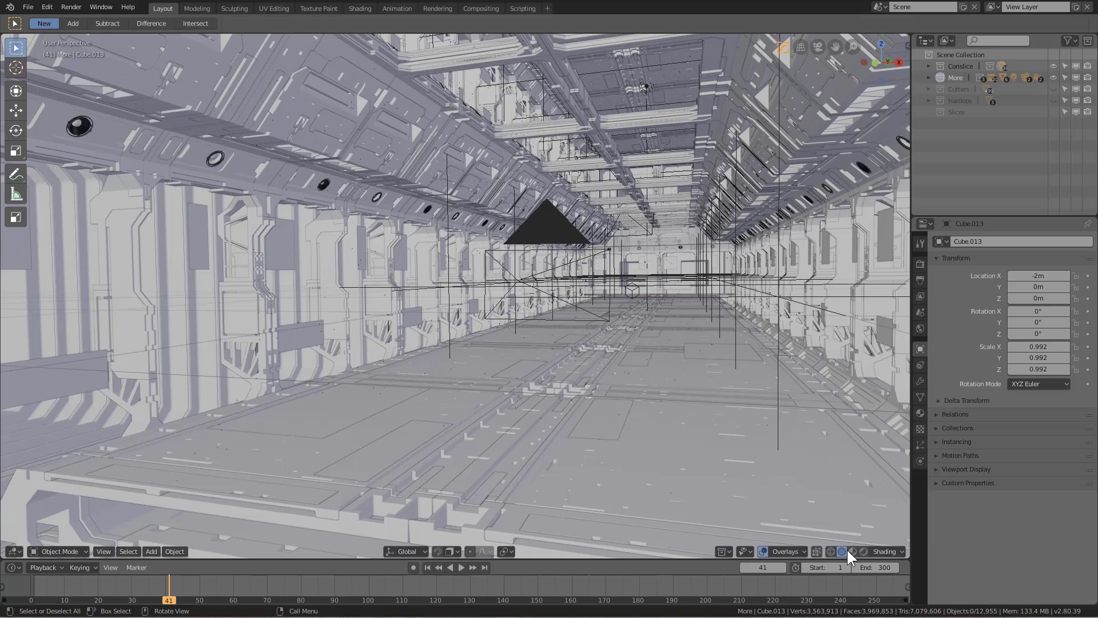
left_click(860, 555)
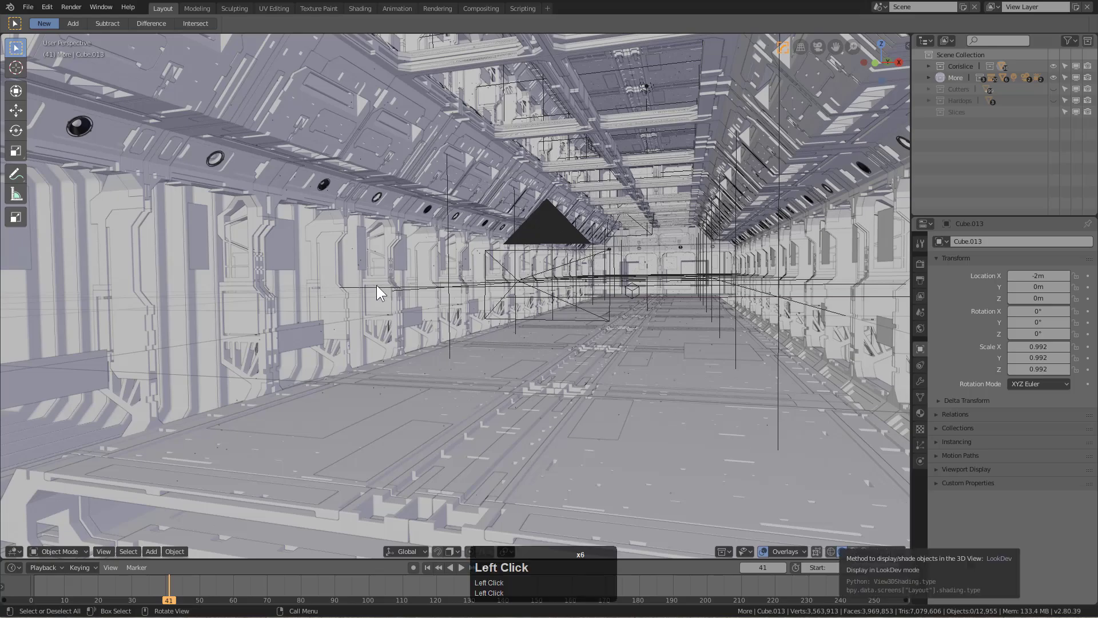
left_click_drag(391, 291, 858, 553)
left_click(855, 553)
double_click(858, 554)
left_click(857, 554)
Show the corridor fully lit in rendered shading with the Batch lists of its 464 Boolean modifiers
left_click_drag(606, 434, 403, 328)
left_click(769, 551)
left_click_drag(403, 328, 524, 291)
scroll("up", 3)
left_click_drag(524, 291, 906, 111)
key("n")
left_click(907, 111)
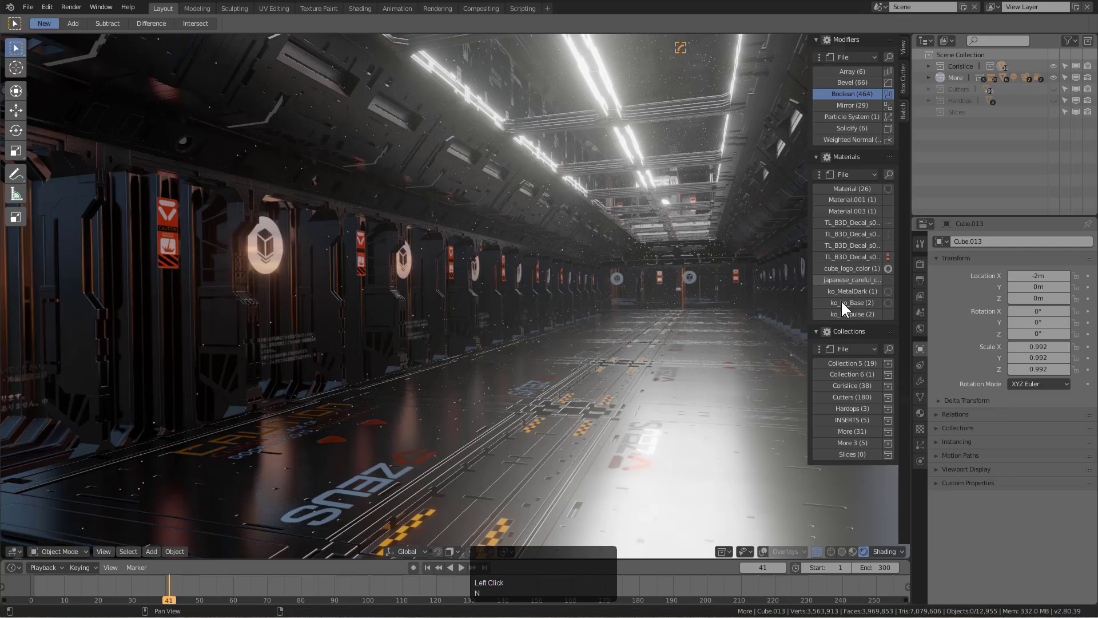
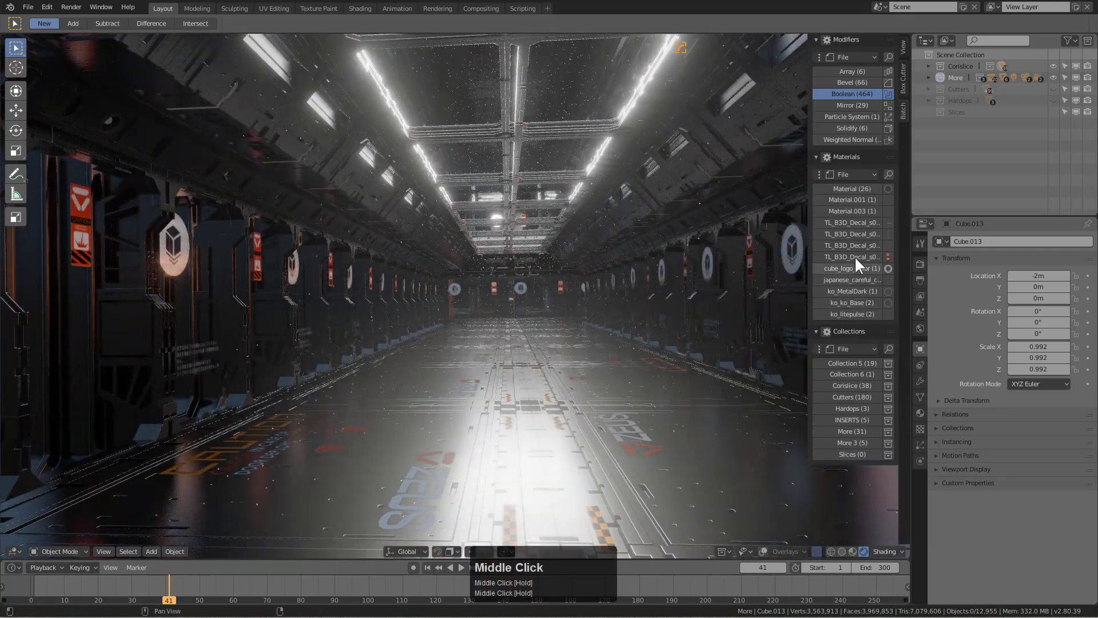
Apply the Boolean modifiers from the Batch Modifiers list so only nine remain
left_click(955, 381)
double_click(946, 390)
right_click(859, 122)
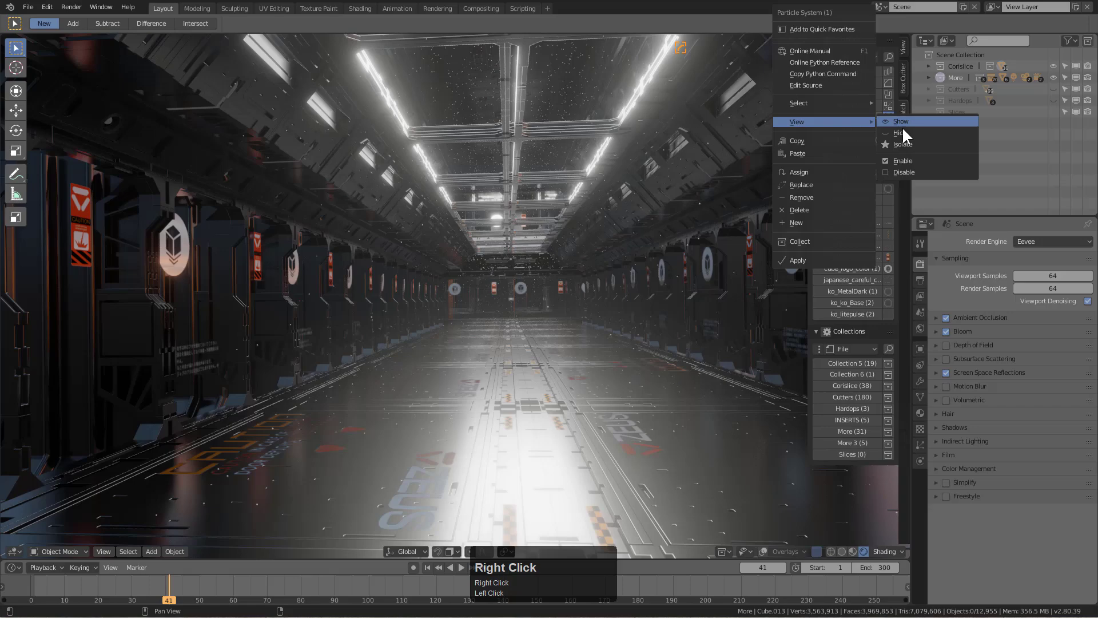
left_click(910, 173)
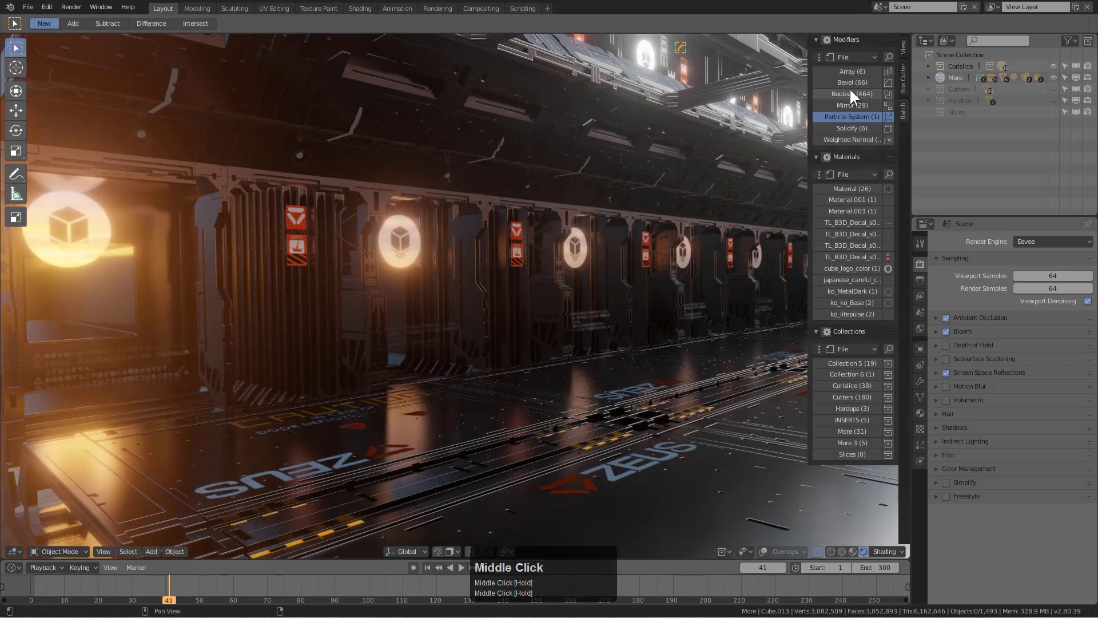
right_click(861, 99)
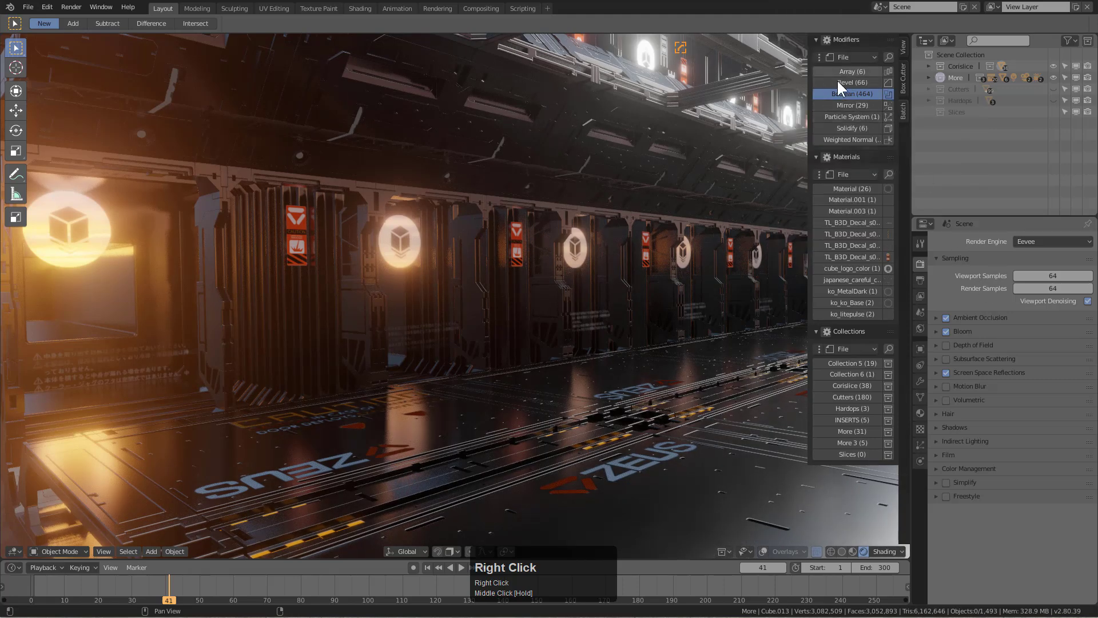
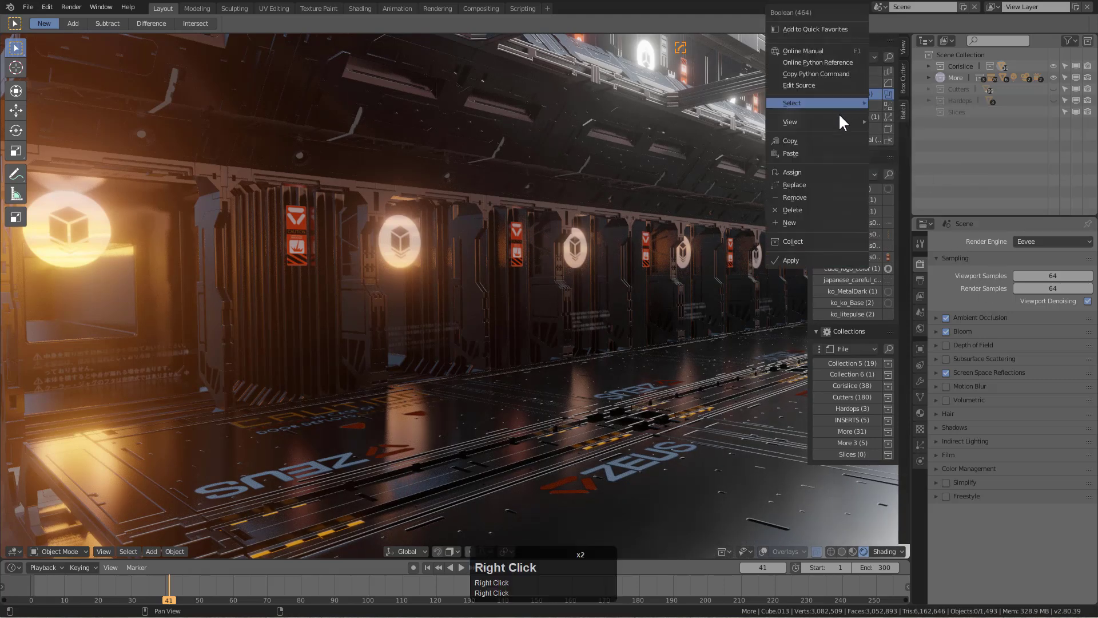
left_click_drag(843, 120, 553, 386)
left_click_drag(352, 379, 781, 263)
right_click(852, 94)
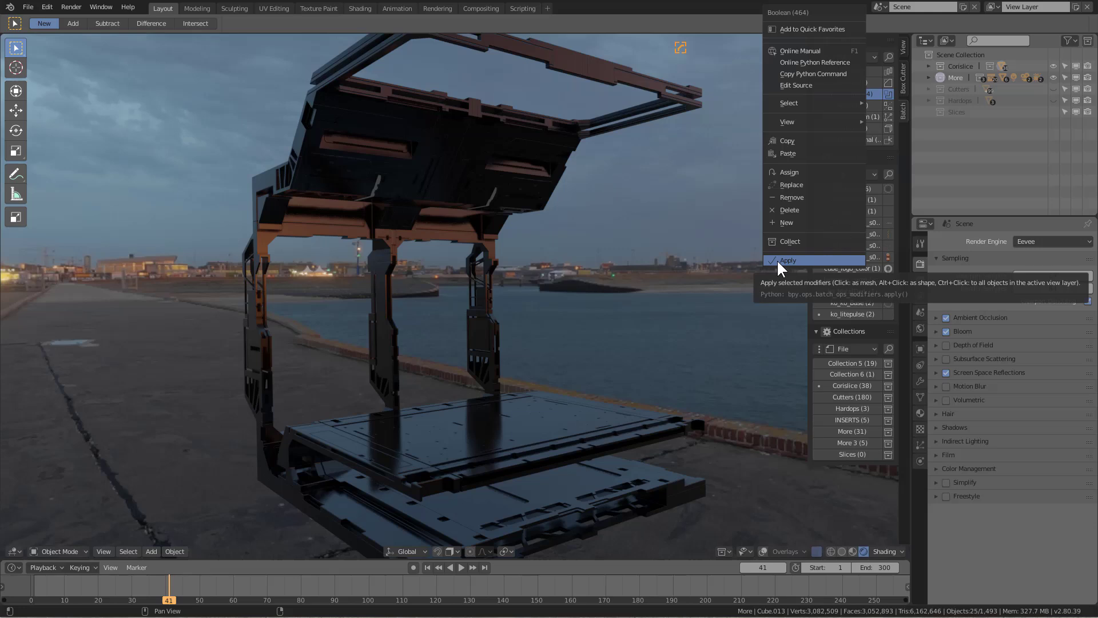
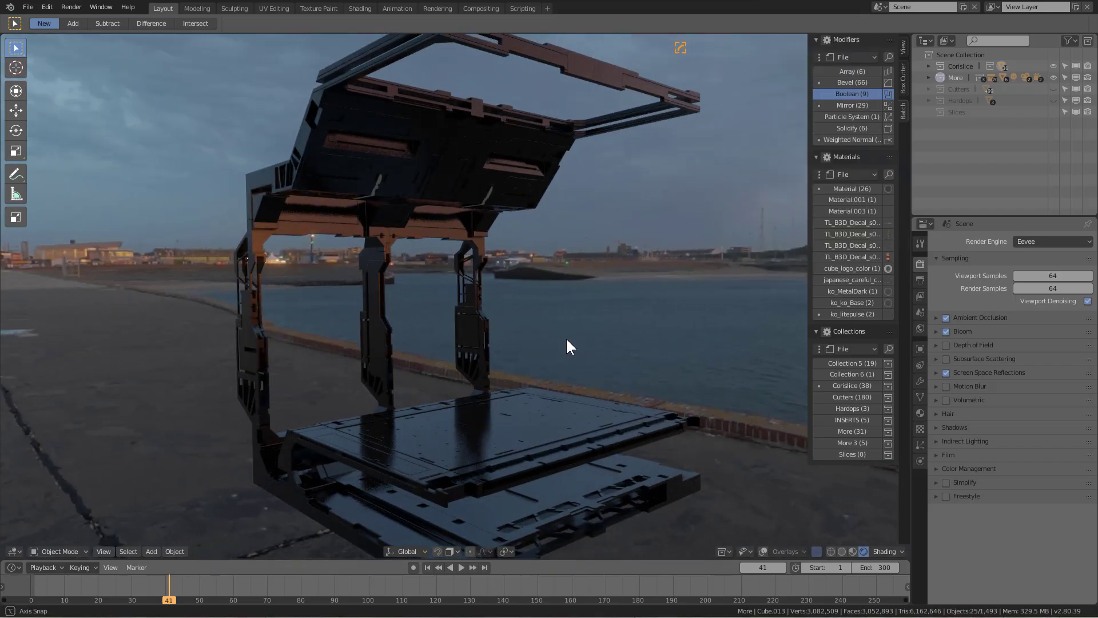
Orbit around the corridor section, then exit local view to show the whole corridor
left_click_drag(387, 261, 543, 406)
scroll("down", 3)
left_click_drag(542, 405, 607, 229)
scroll("up", 3)
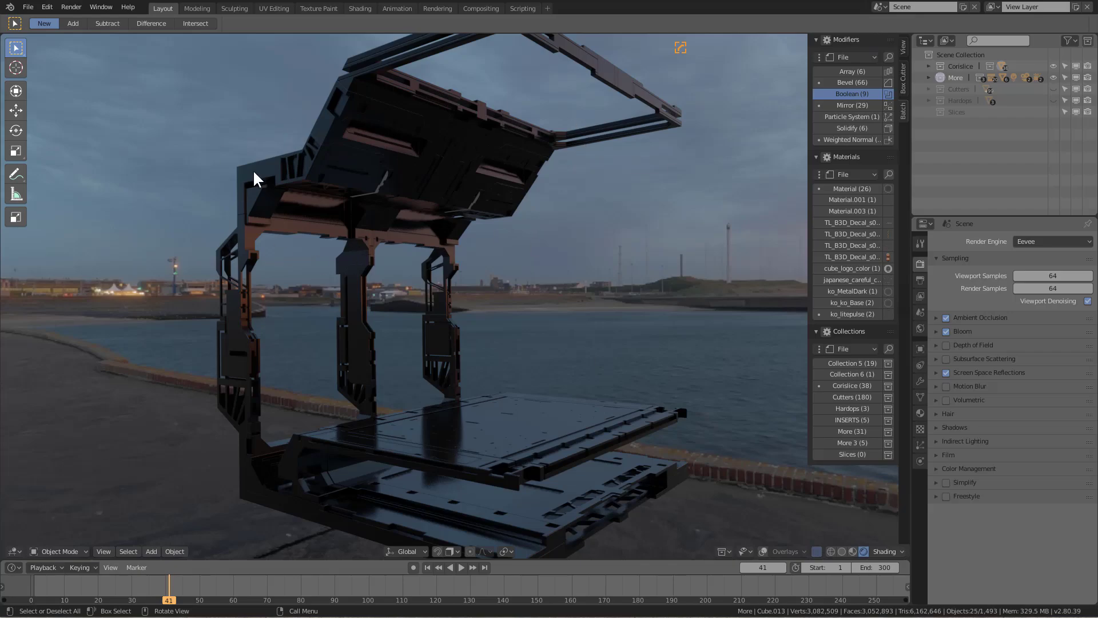
scroll("up", 3)
left_click_drag(566, 330, 571, 337)
scroll("up", 3)
key("KP_Divide")
Inspect the corridor from several angles while checking the Batch Modifiers list entries
scroll("down", 3)
left_click_drag(417, 328, 857, 86)
left_click(856, 86)
right_click(856, 85)
left_click_drag(851, 123, 306, 310)
middle_click(413, 318)
scroll("up", 3)
left_click_drag(494, 395, 593, 406)
scroll("down", 3)
left_click_drag(592, 406, 857, 78)
key("KP_Divide")
Review the operator menus for the Bevel and Weighted Normal modifier groups
right_click(857, 79)
left_click(863, 84)
right_click(863, 85)
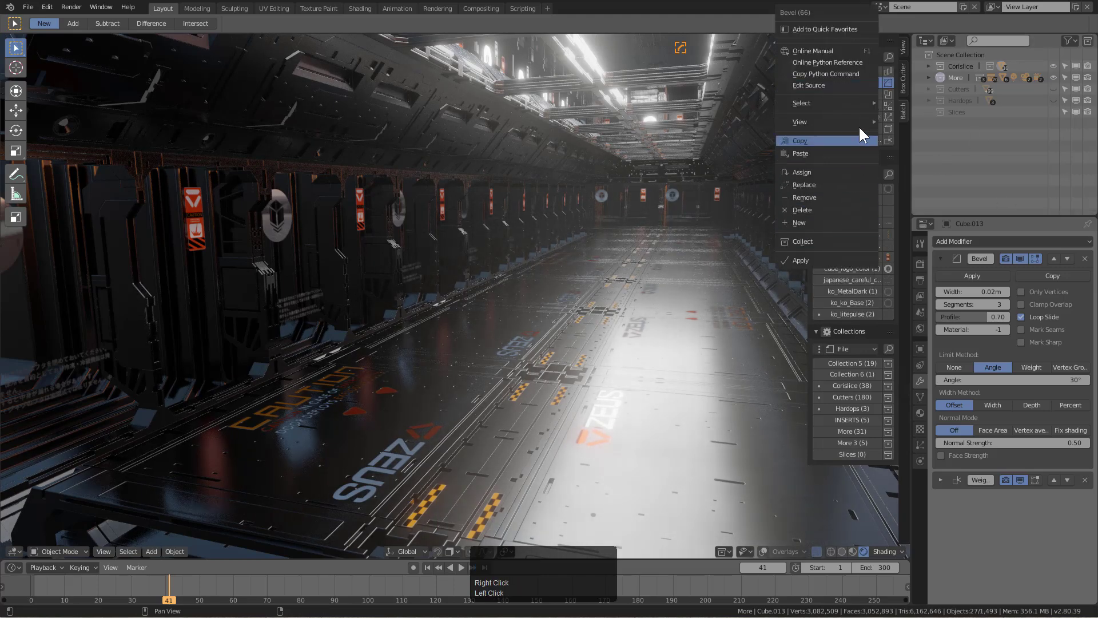
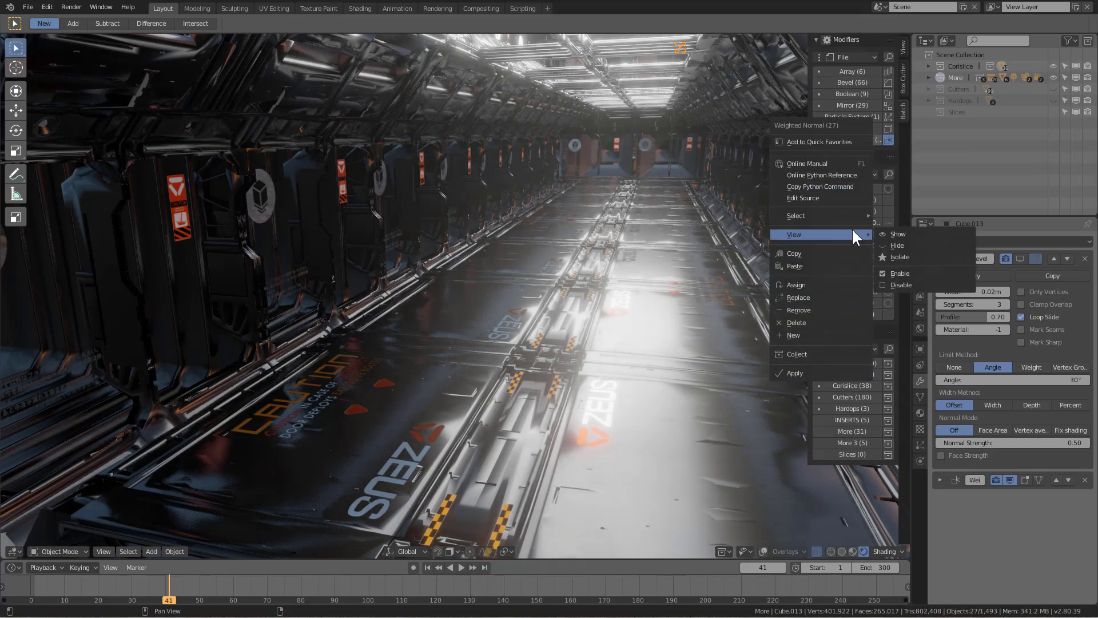
left_click(889, 289)
Show the Particle System star field so the scene counts 12,955 objects
left_click_drag(475, 422, 894, 163)
right_click(842, 120)
left_click(894, 162)
left_click_drag(362, 255, 640, 226)
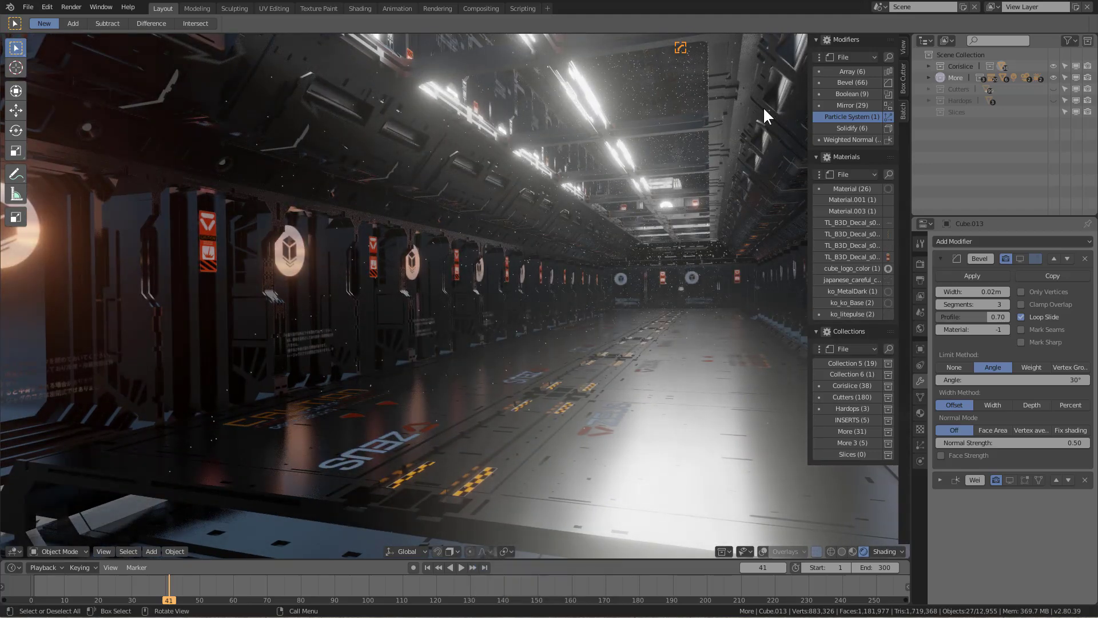
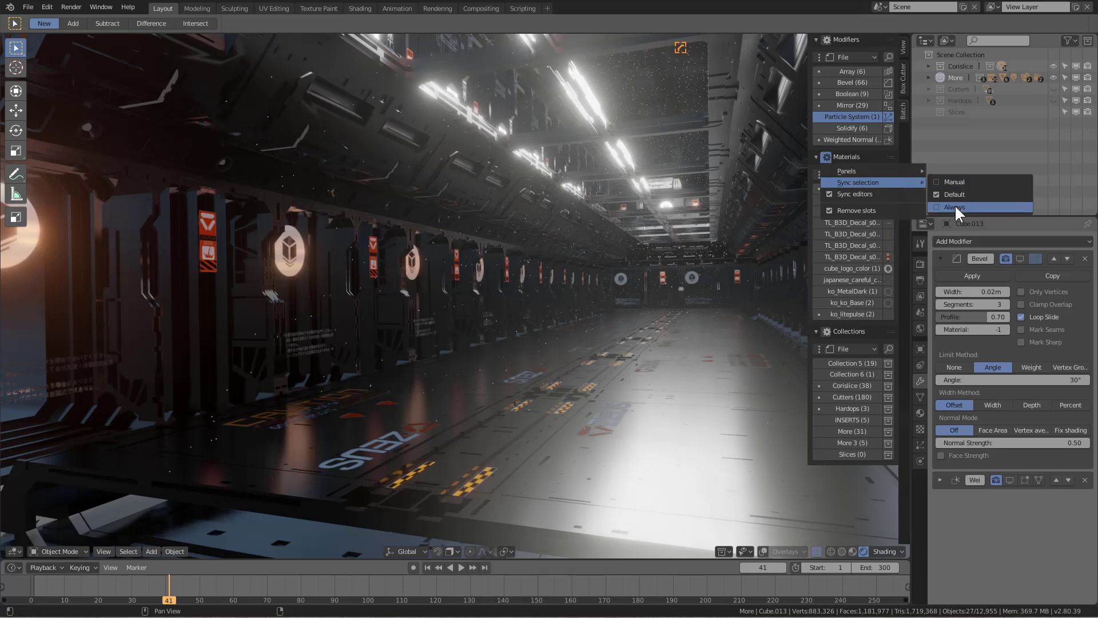
Sync material selection to Objects and remove the plain Material (26) from all its users
left_click(858, 190)
right_click(858, 190)
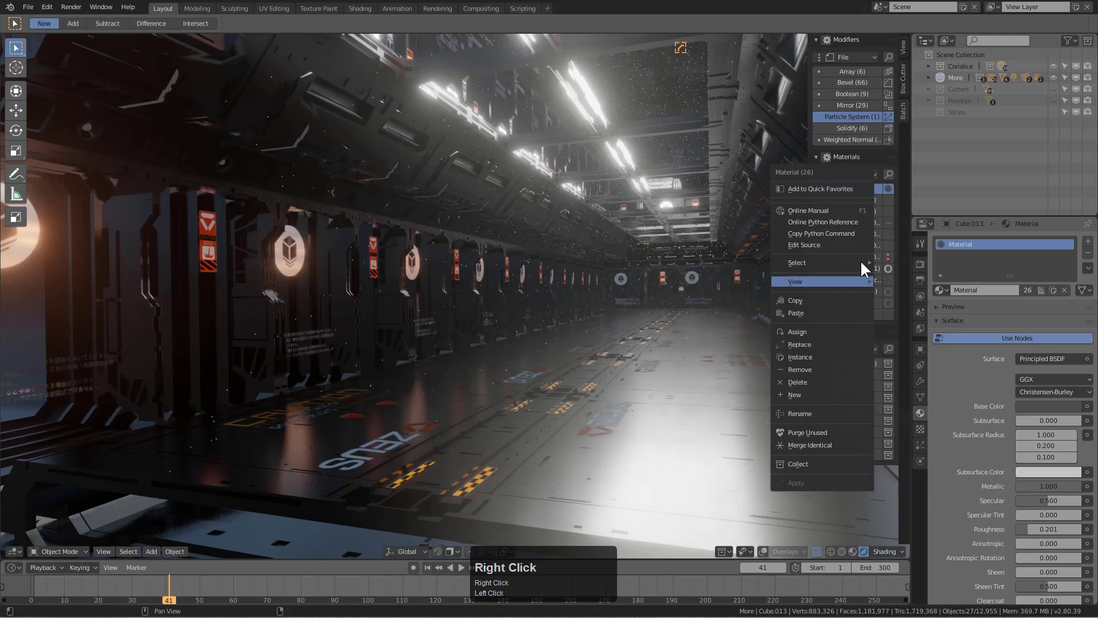
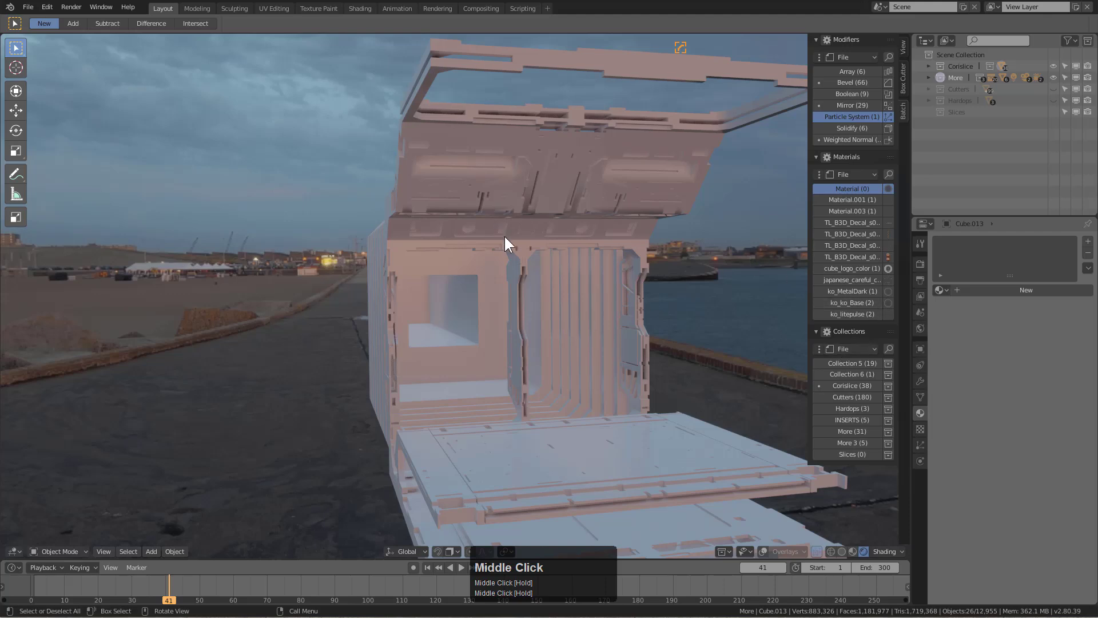
key("a")
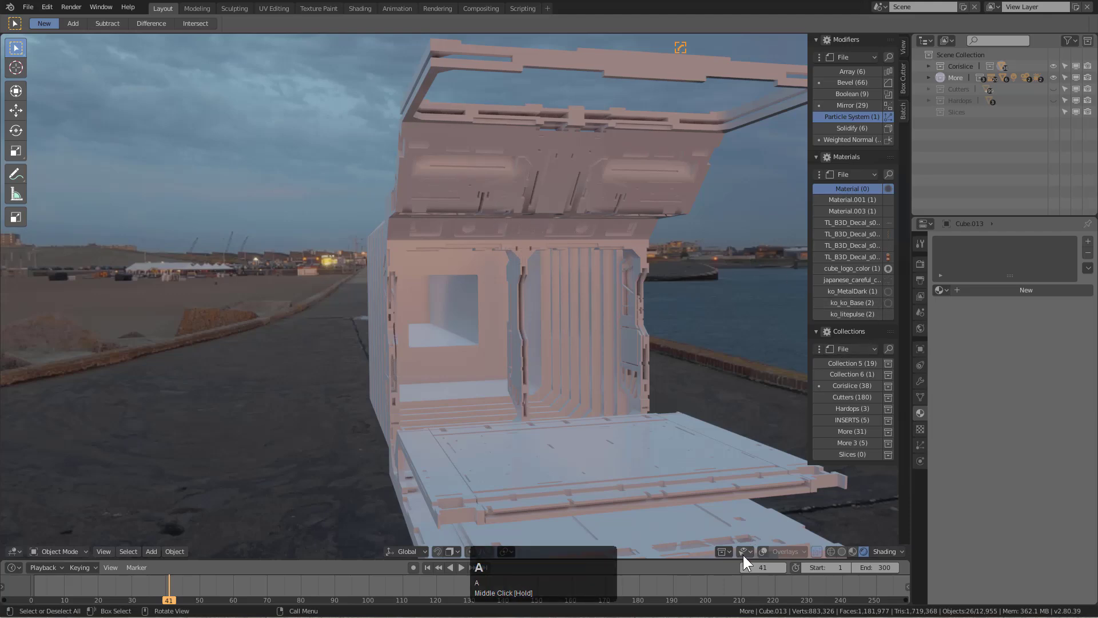
left_click(768, 547)
middle_click(615, 346)
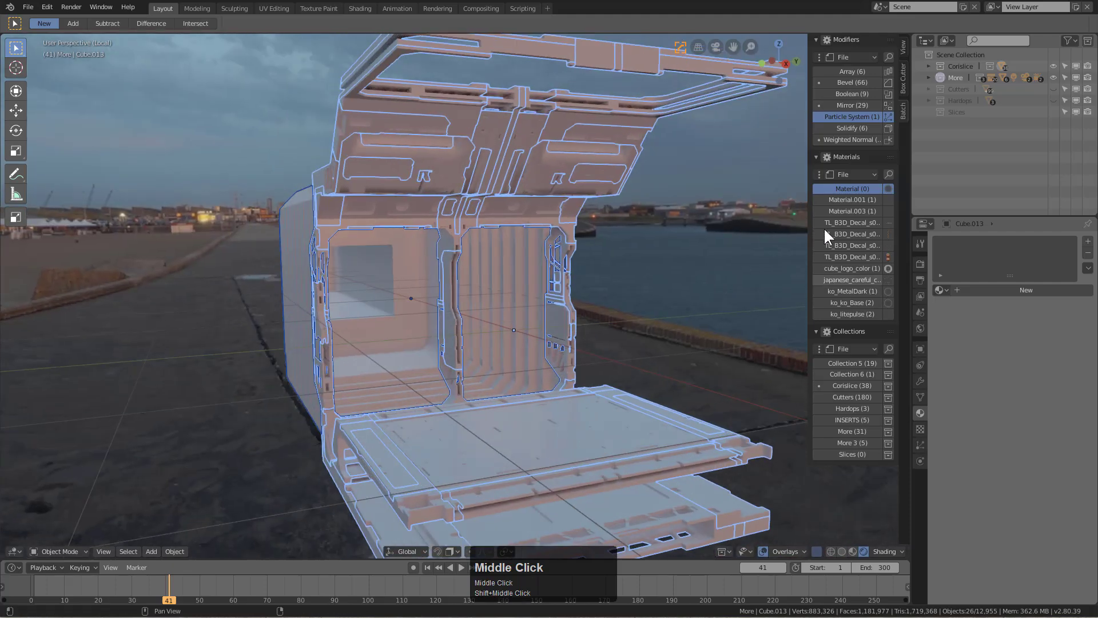
Assign ko_MetalDark to the white corridor section so 27 objects use it
right_click(872, 295)
left_click(840, 294)
left_click_drag(435, 323, 438, 236)
key("alt+a")
left_click(438, 240)
key("alt+m")
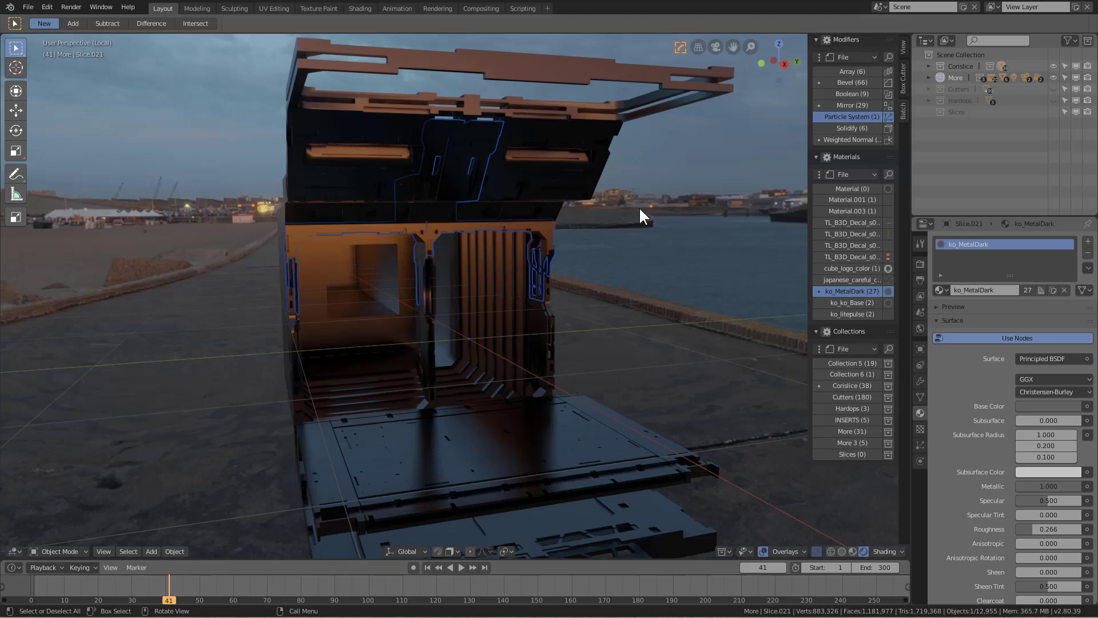
key("alt+m")
Orbit back into the corridor and leave local view to show the full lit hallway
scroll("down", 3)
left_click_drag(612, 226, 602, 235)
scroll("up", 3)
left_click_drag(598, 234, 850, 86)
scroll("up", 3)
scroll("down", 3)
right_click(850, 86)
key("KP_Divide")
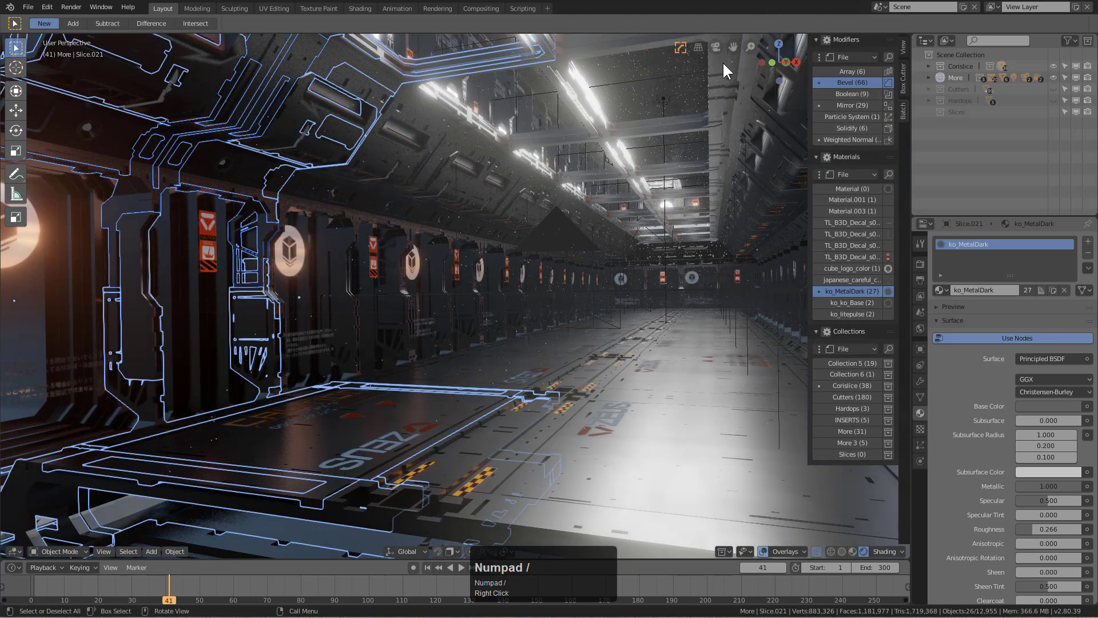
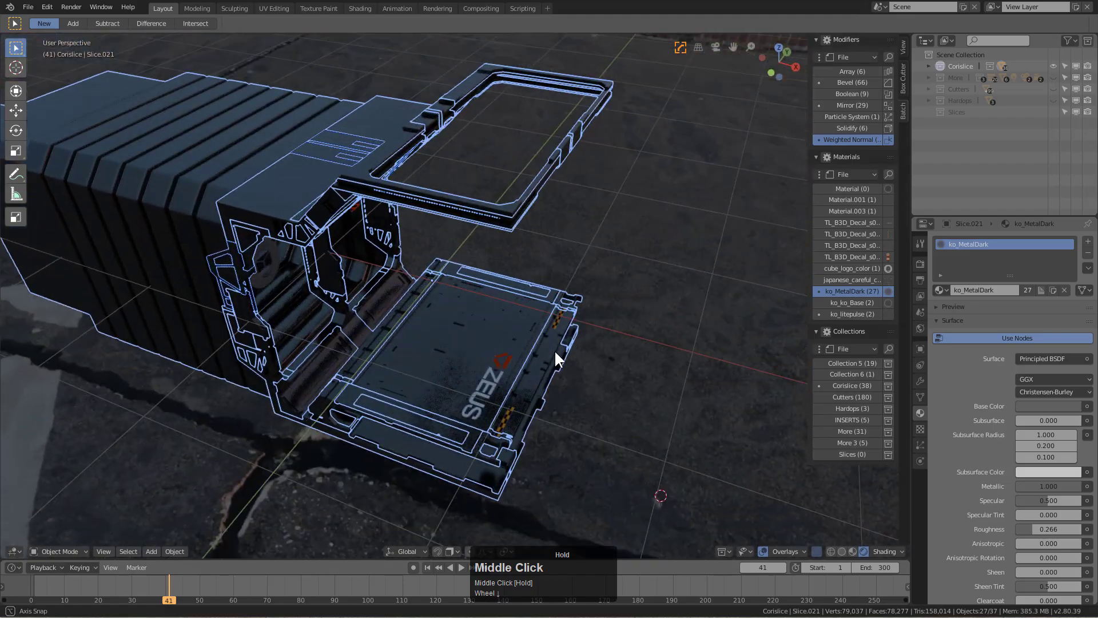
Isolate the Corslice collection, orbit around its metal pieces, then return to the full corridor
scroll("up", 3)
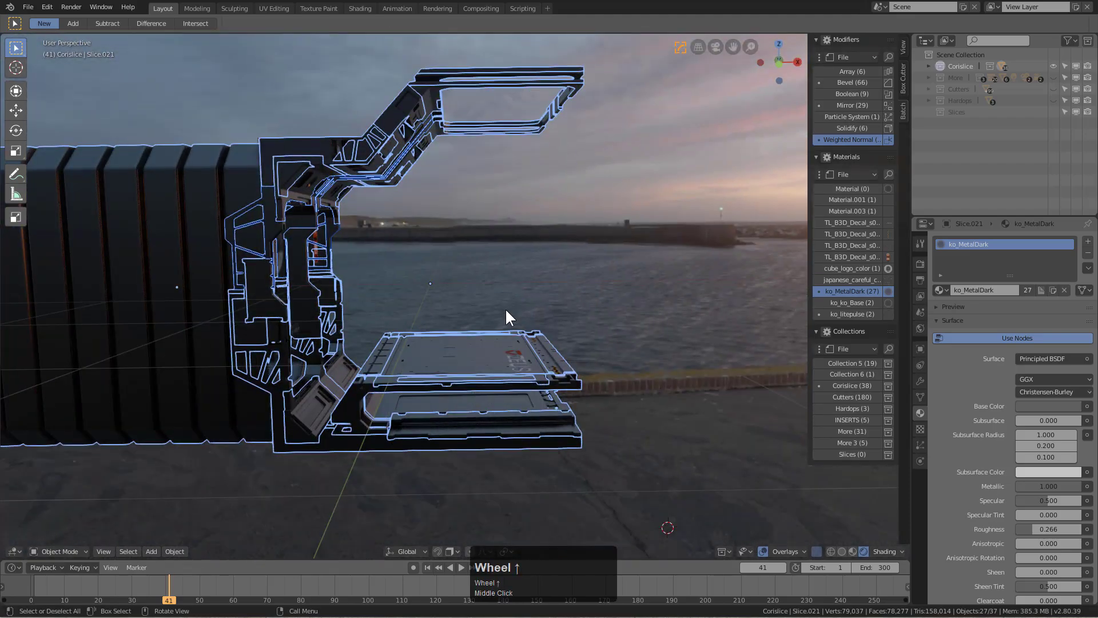
left_click_drag(521, 353, 528, 329)
scroll("up", 3)
middle_click(590, 340)
key("shift+@")
middle_click(598, 347)
middle_click(589, 329)
scroll("up", 3)
left_click_drag(517, 381, 482, 412)
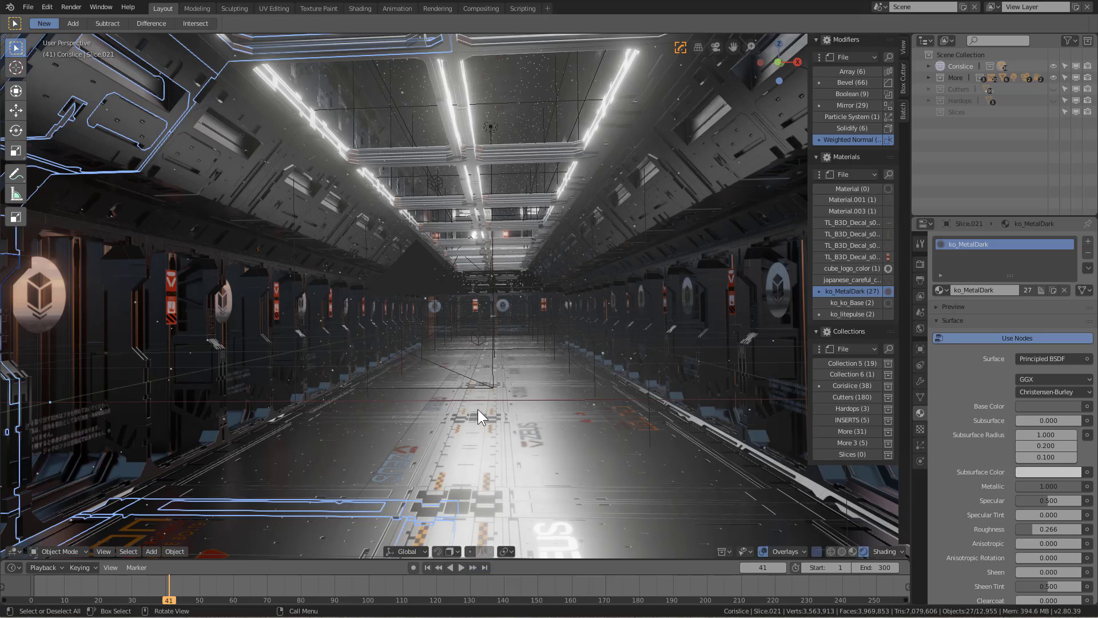
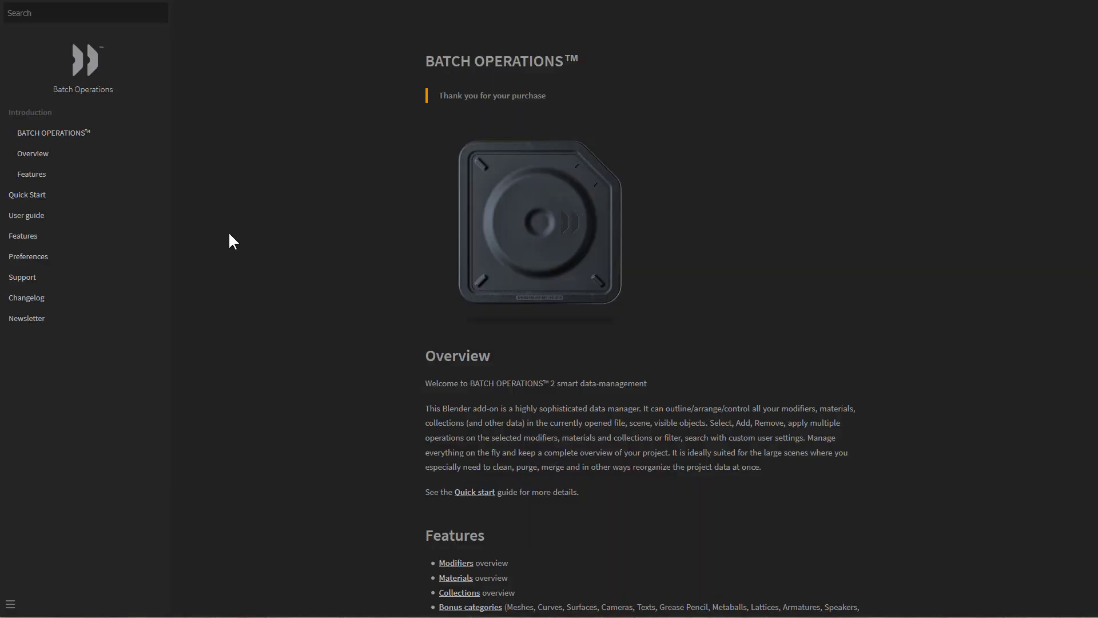
Go from the online documentation introduction to the Quick Start getting started page
left_click(695, 381)
scroll("down", 3)
scroll("down", 3)
scroll("up", 3)
left_click(35, 158)
double_click(36, 181)
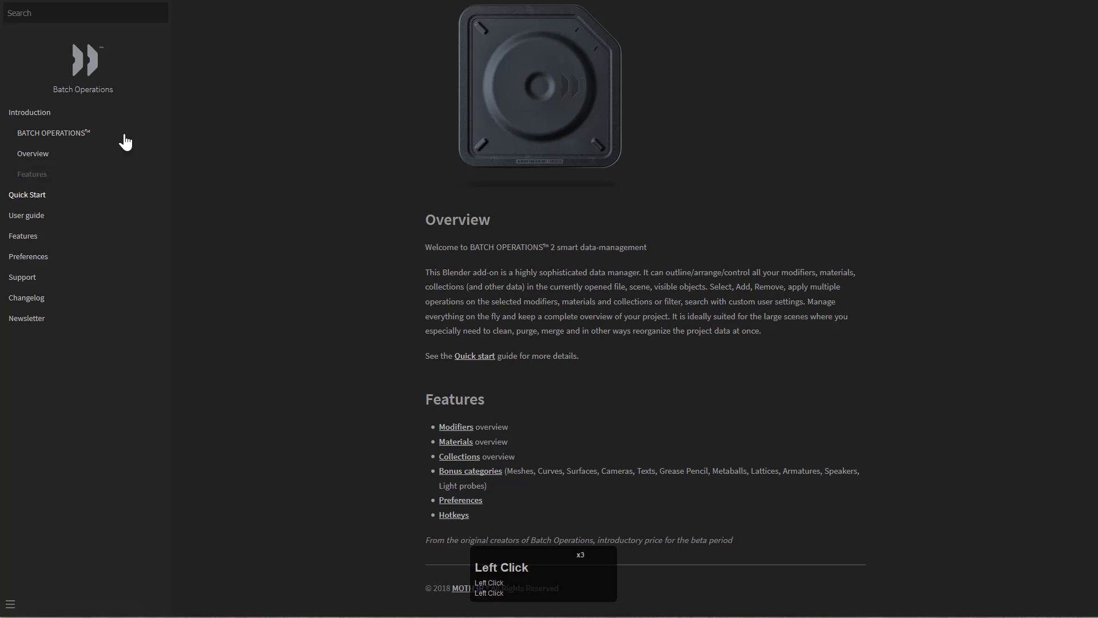
left_click(347, 296)
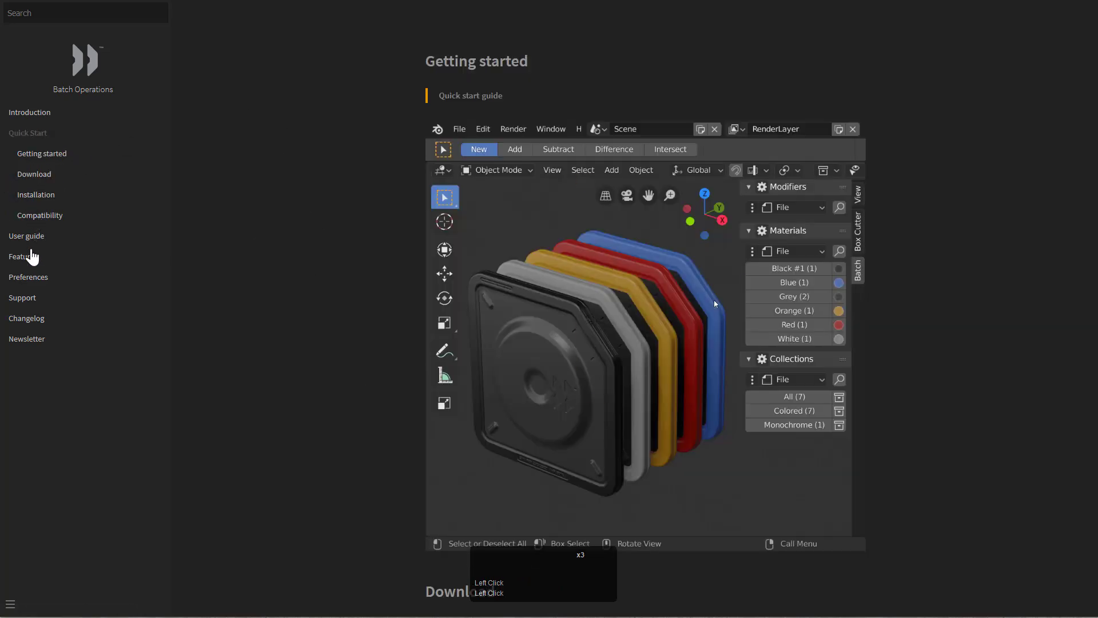
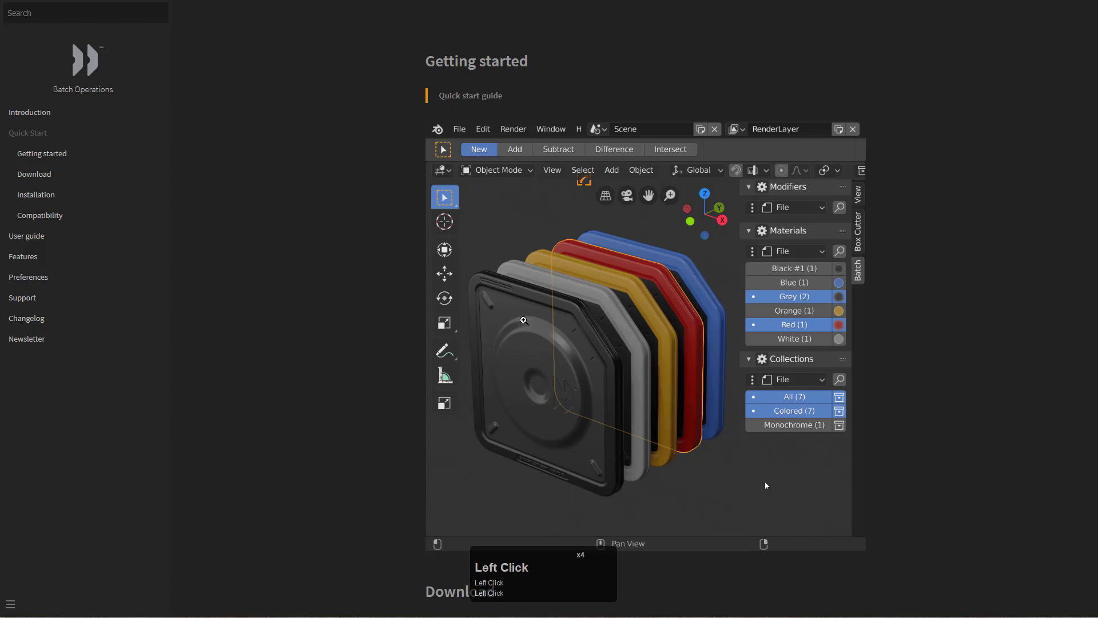
Read down through the Operations hotkeys to the Modifiers category and its operators menu image
scroll("down", 3)
scroll("down", 3)
scroll("down", 3)
scroll("down", 3)
scroll("down", 3)
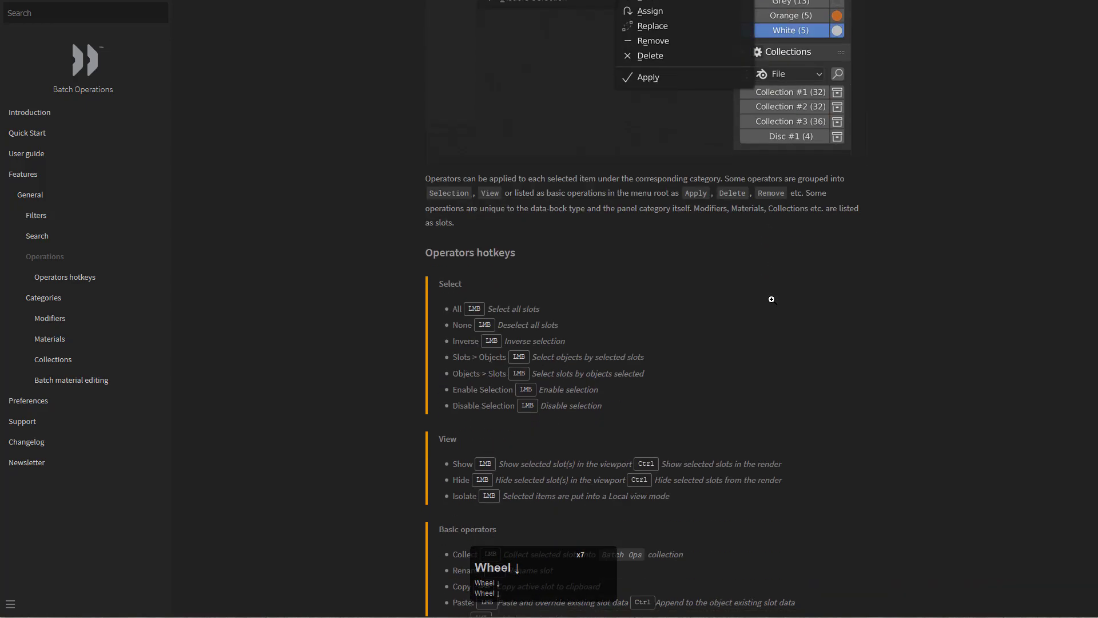
scroll("down", 3)
scroll("down", 3)
scroll("down", 3)
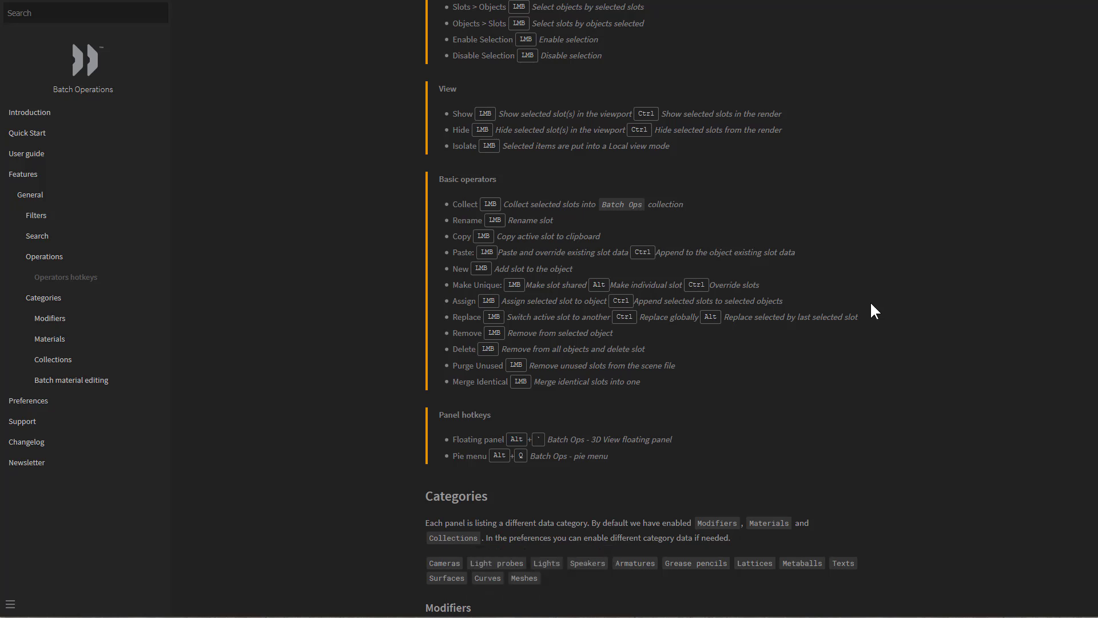
scroll("down", 3)
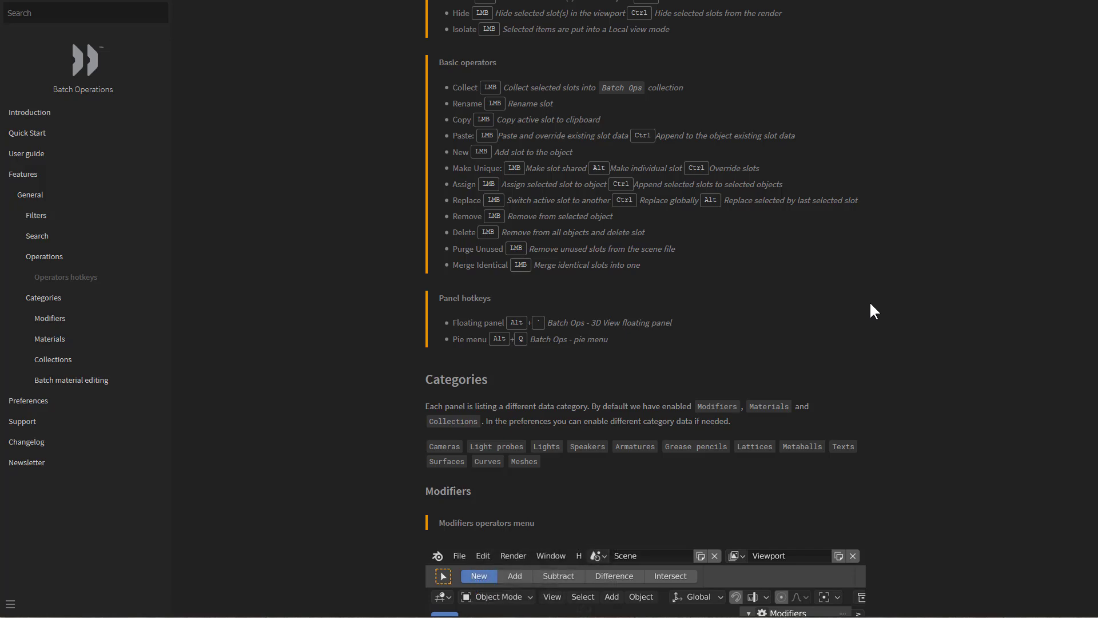
scroll("down", 3)
scroll("down", 3)
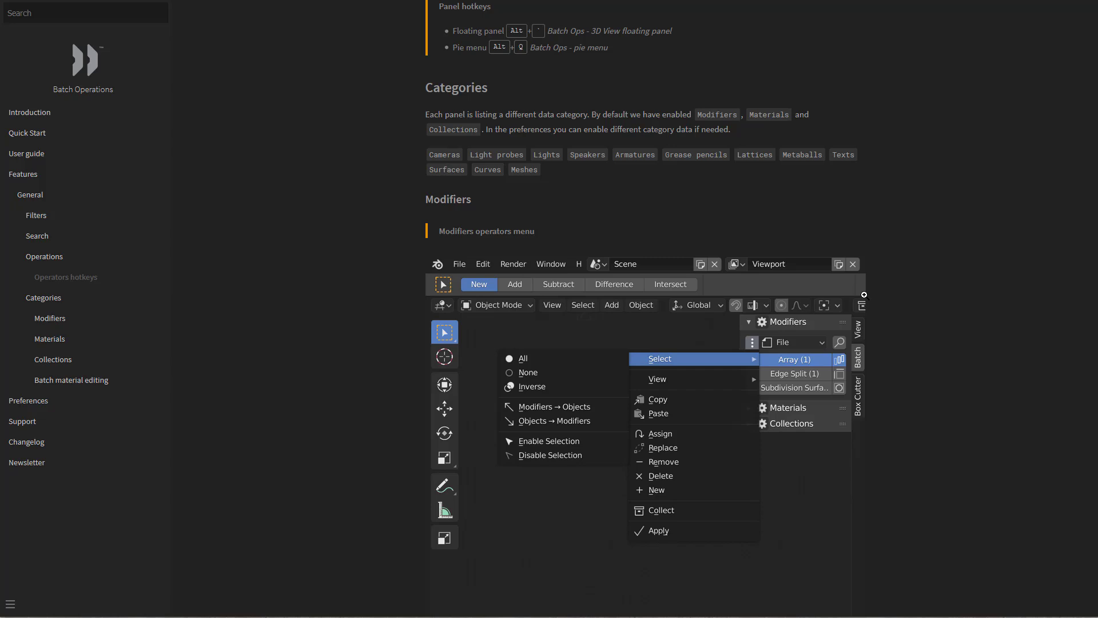
left_click(48, 330)
double_click(28, 406)
scroll("down", 3)
scroll("down", 3)
scroll("down", 3)
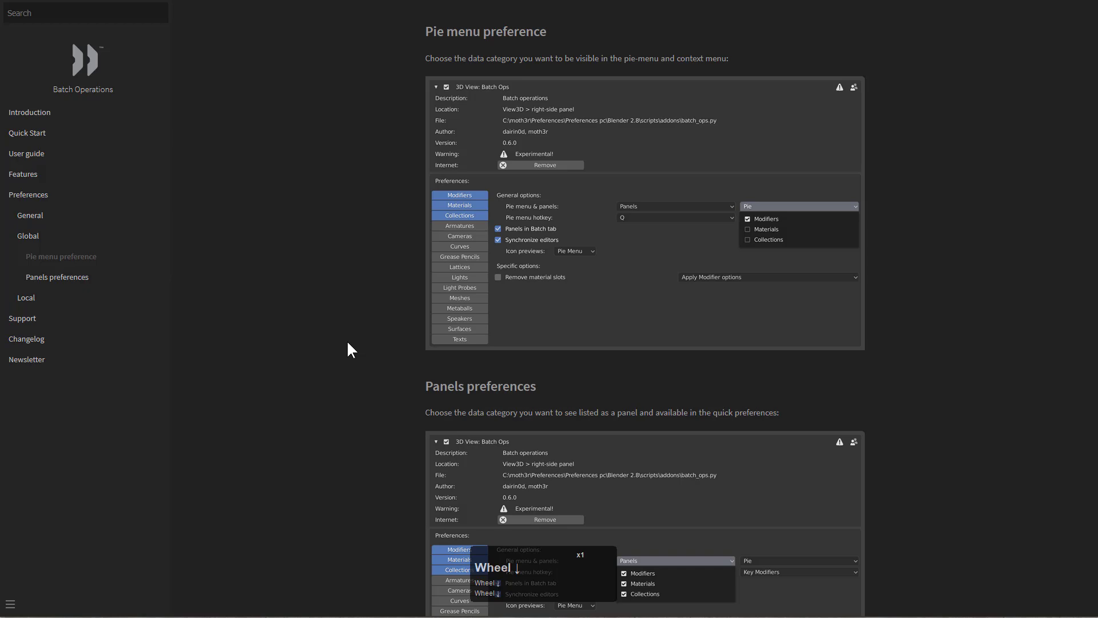
left_click(38, 326)
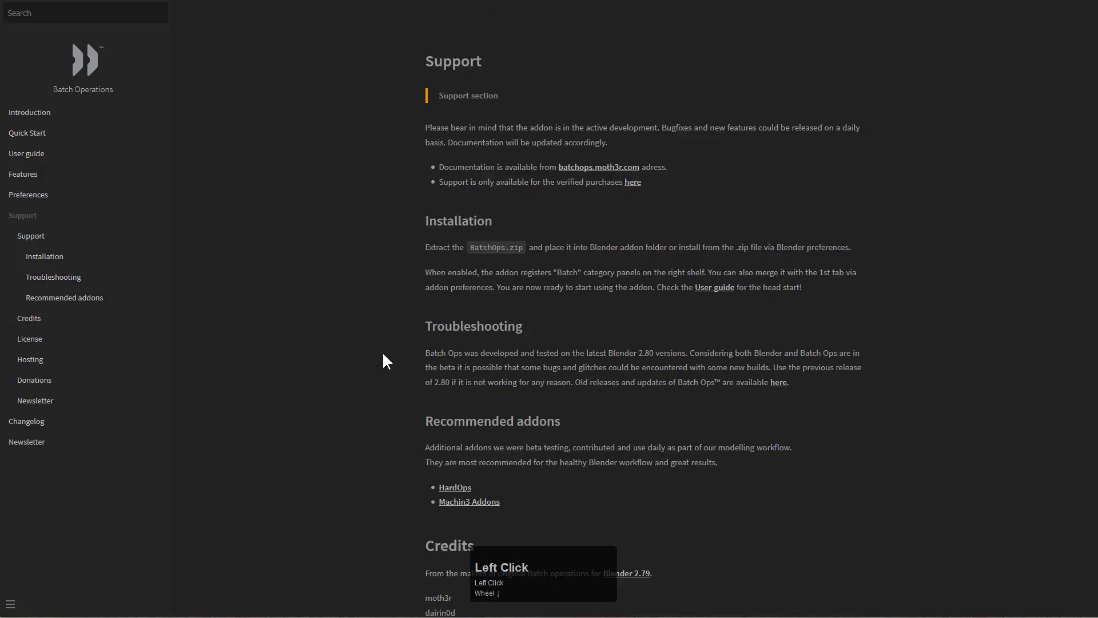
scroll("down", 3)
scroll("down", 3)
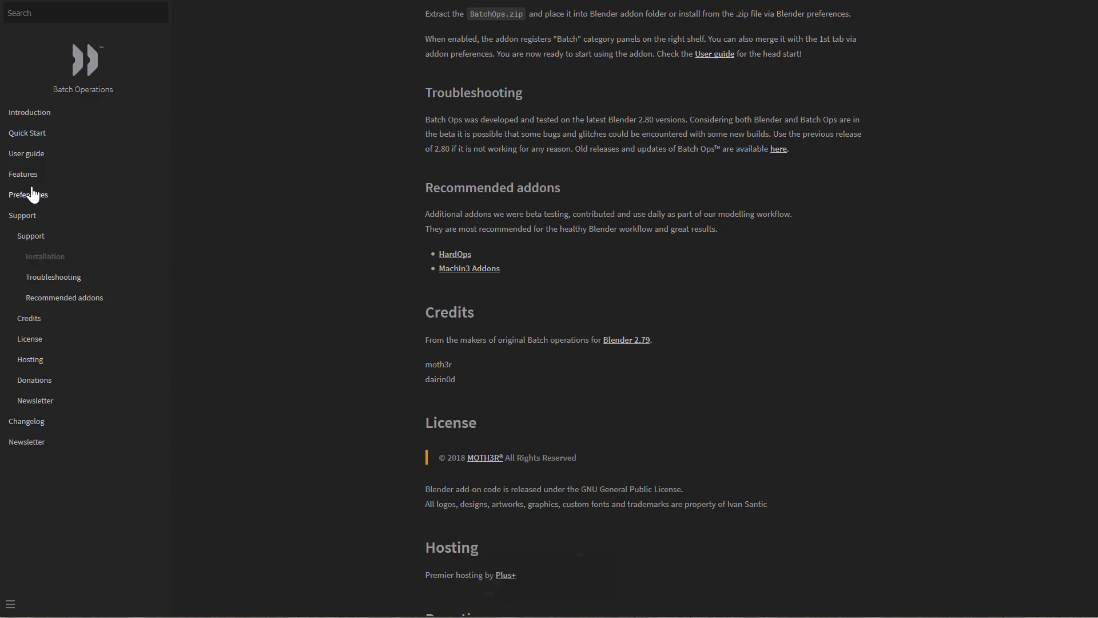
left_click(33, 182)
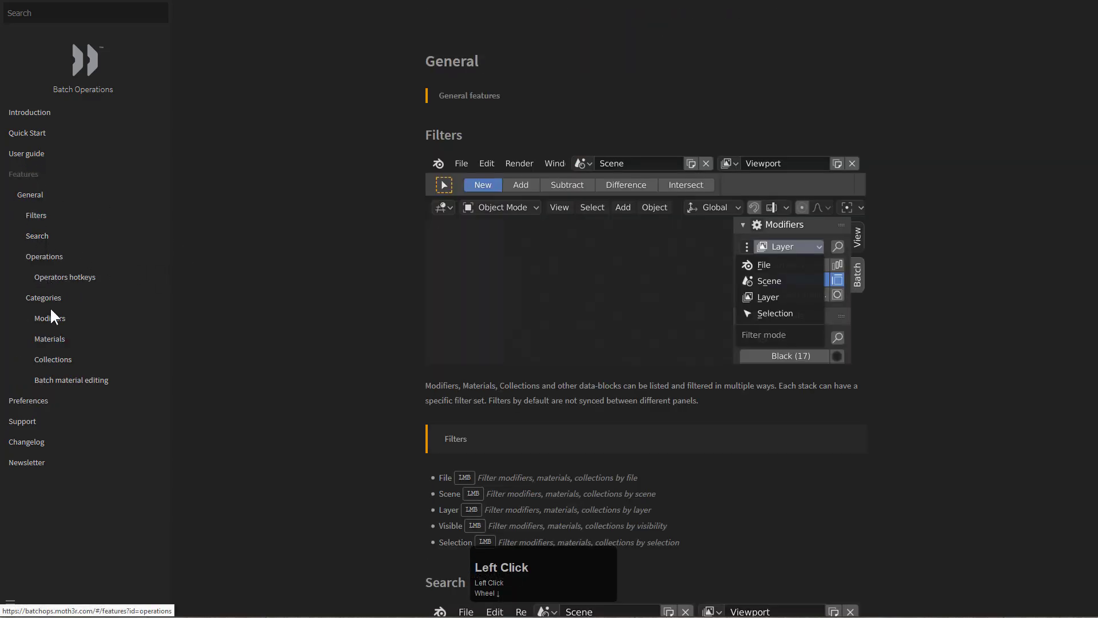
left_click(60, 321)
scroll("up", 3)
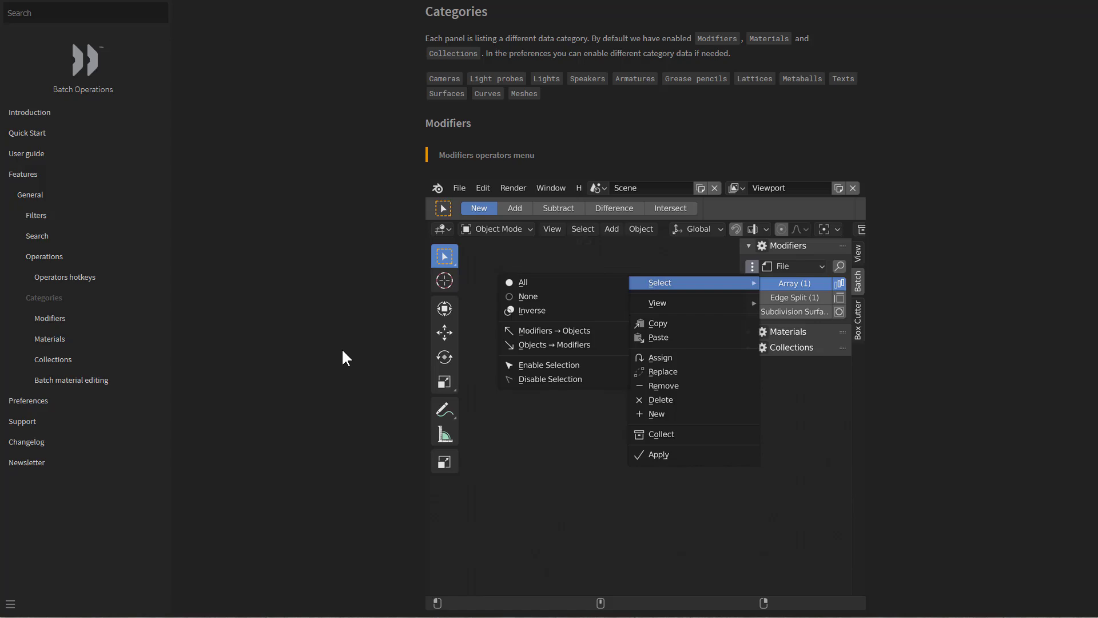
Read the Materials and Collections operations, then return to the Batch Operations landing page
left_click(66, 346)
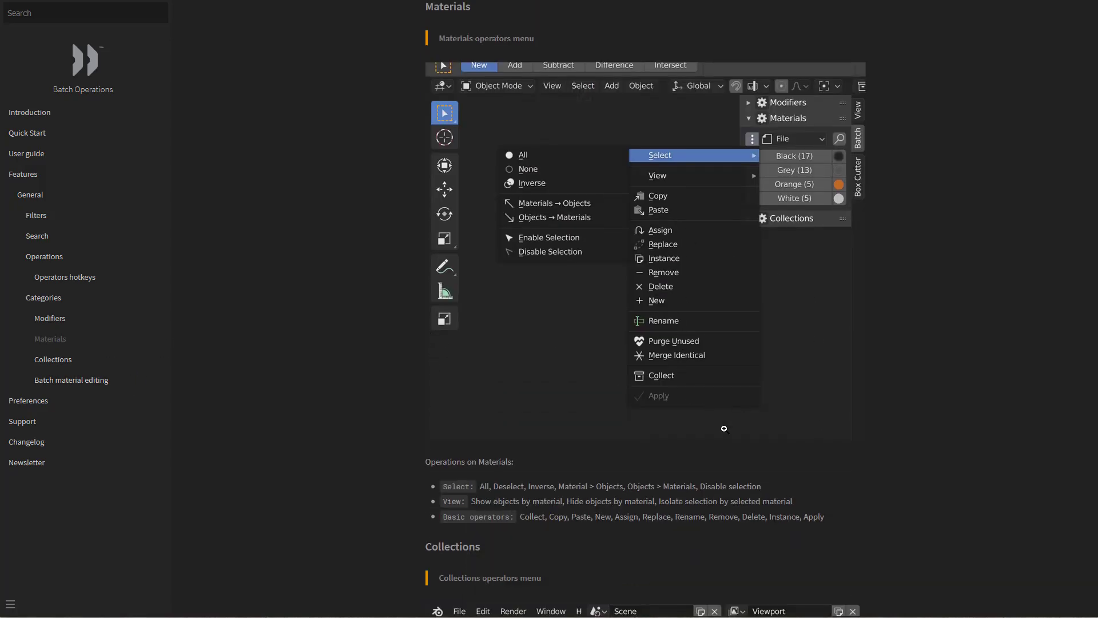
scroll("down", 3)
scroll("down", 3)
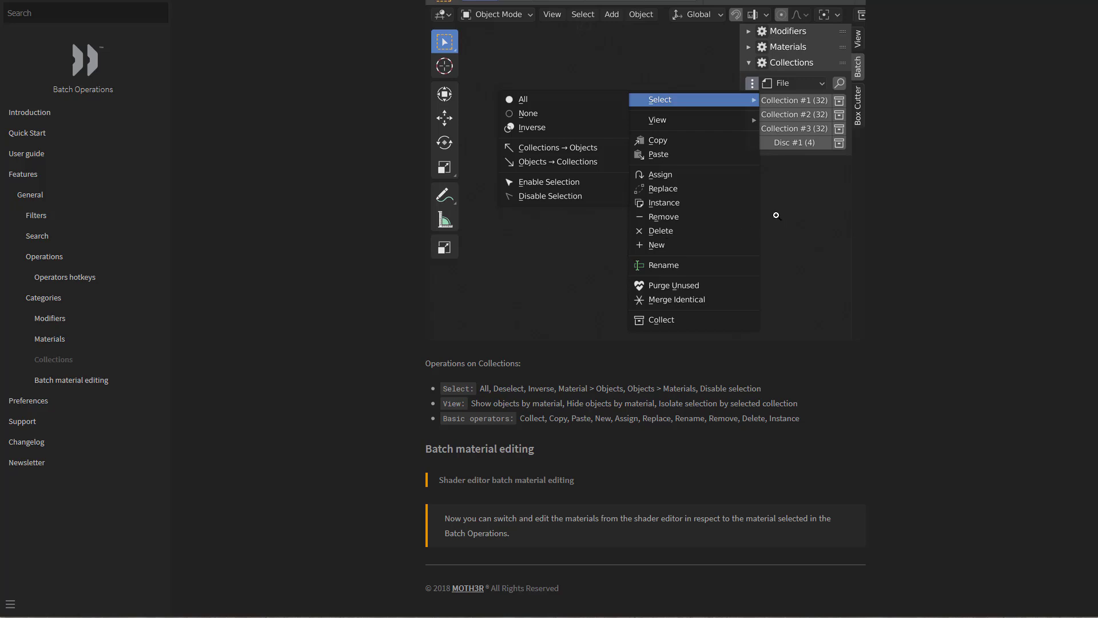
scroll("up", 3)
left_click(82, 76)
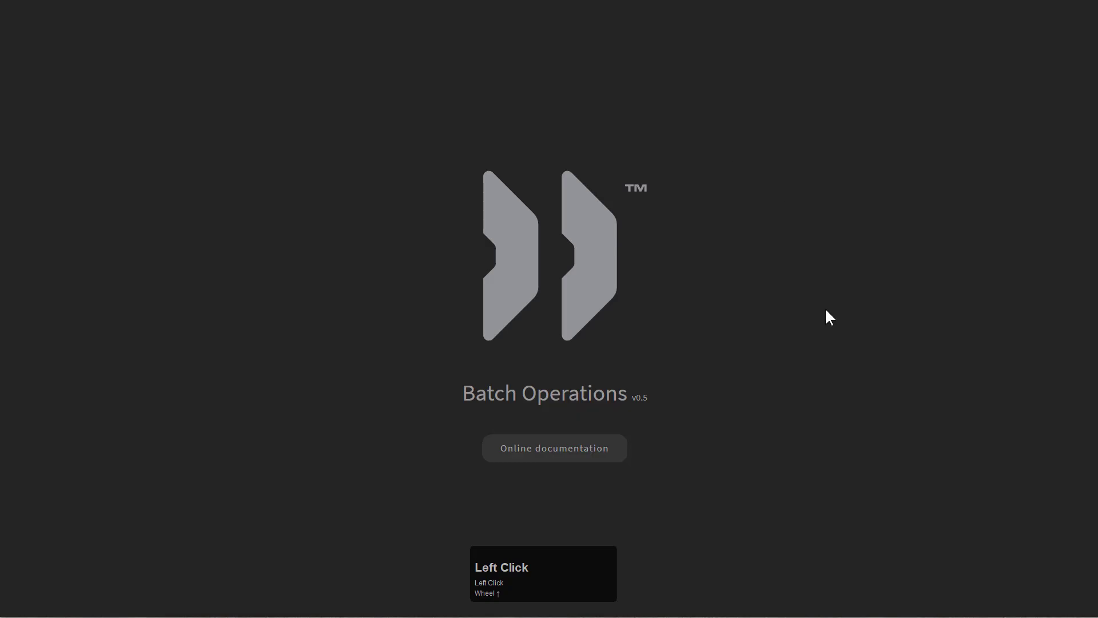